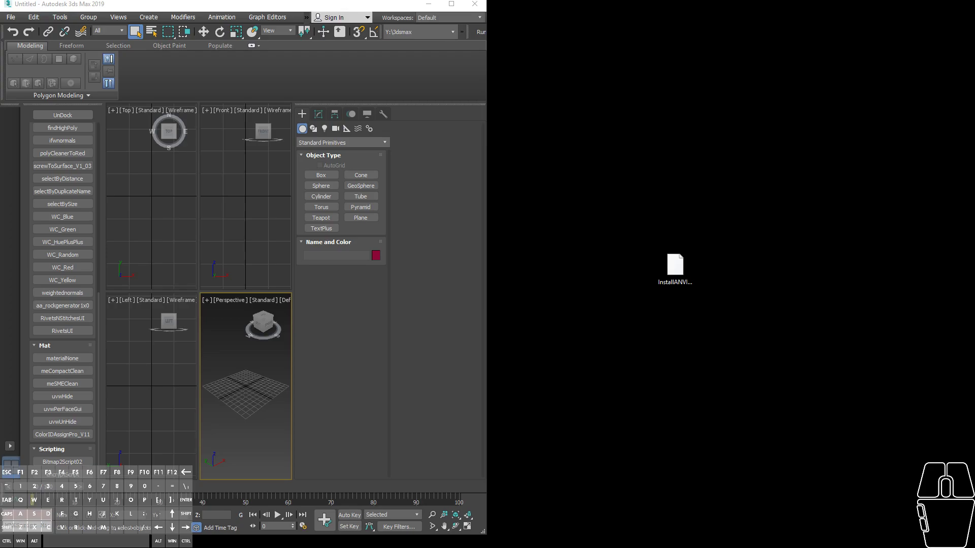
- Dismiss the startup dialogs, maximize the 3ds Max window and bring up the Customize menu
{"action": "left_click", "coordinate": [683, 267]}
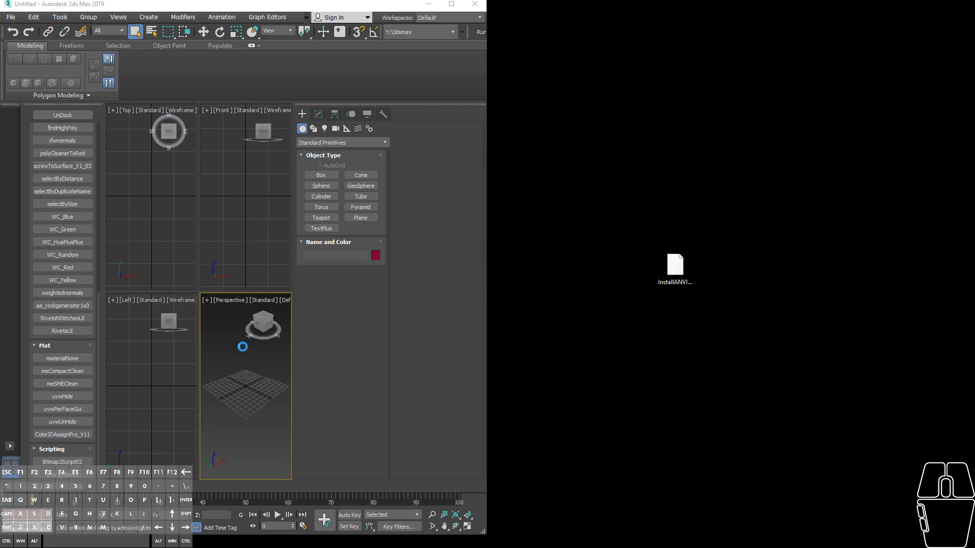
{"action": "left_click", "coordinate": [479, 318]}
{"action": "left_click", "coordinate": [546, 319]}
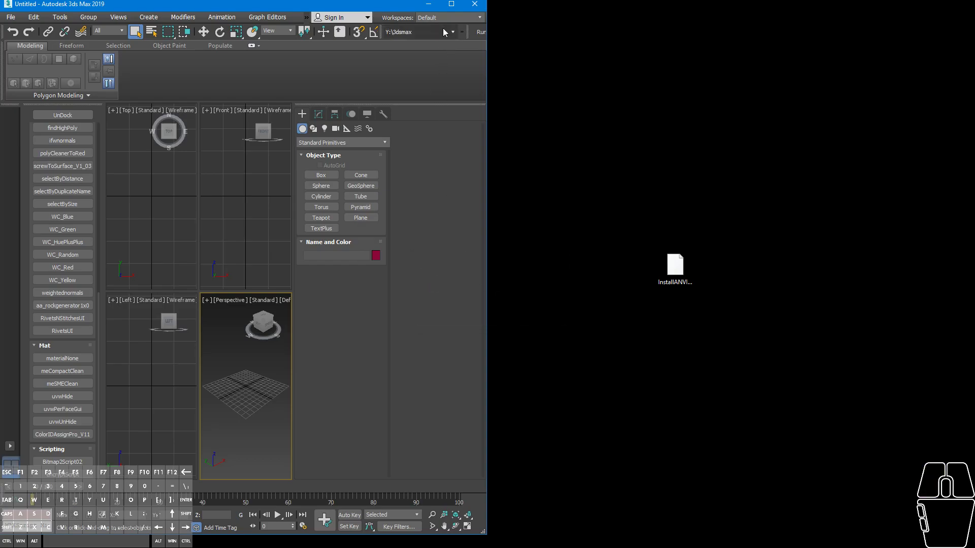
{"action": "left_click", "coordinate": [451, 8]}
{"action": "left_click", "coordinate": [385, 26]}
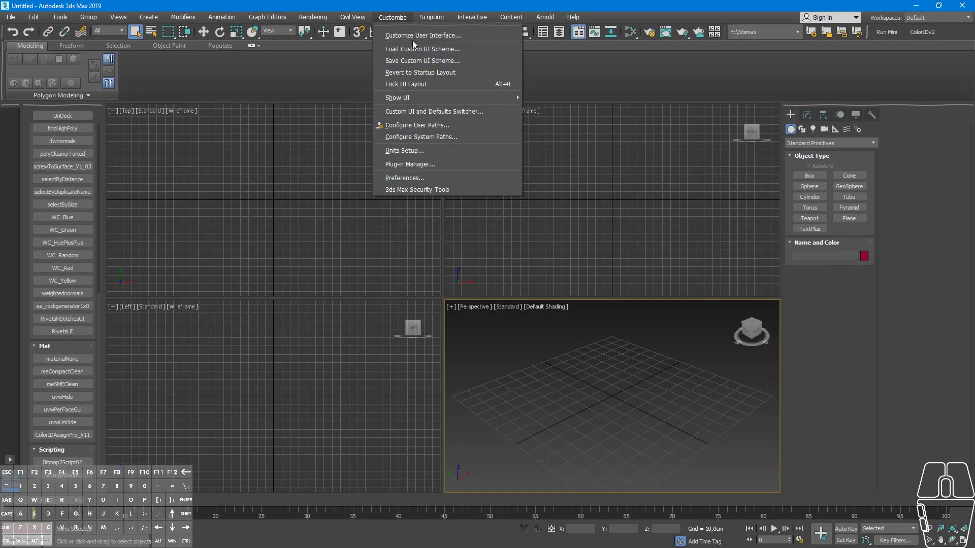
- In Customize User Interface's Toolbars section, choose the script category holding ANVIL
{"action": "left_click", "coordinate": [416, 41]}
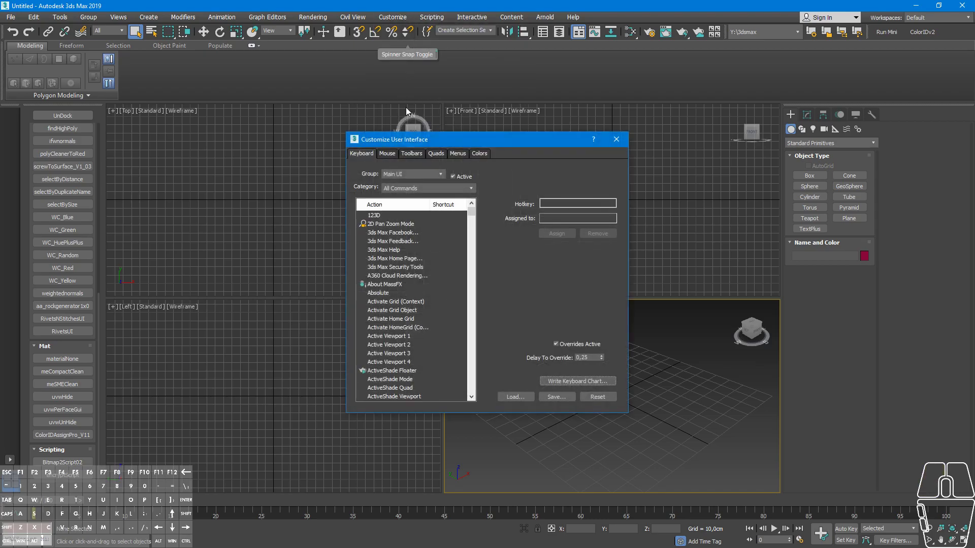
{"action": "left_click", "coordinate": [415, 157]}
{"action": "left_click", "coordinate": [461, 187]}
{"action": "left_click_drag", "start_coordinate": [441, 278], "coordinate": [441, 278]}
{"action": "left_click_drag", "start_coordinate": [440, 278], "coordinate": [441, 283]}
{"action": "left_click", "coordinate": [432, 362]}
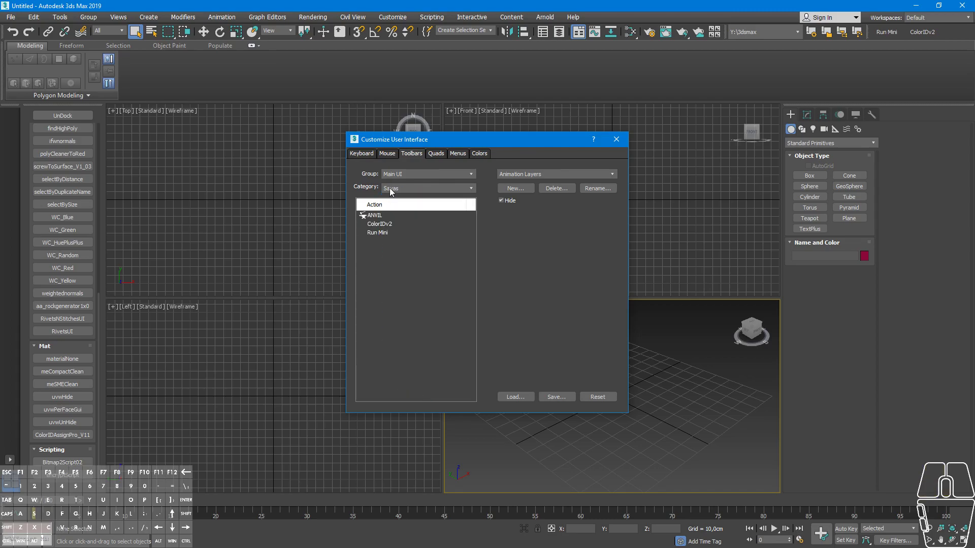
- Drag the ANVIL action onto the main toolbar and close the customization dialog
{"action": "left_click", "coordinate": [377, 220]}
{"action": "left_click_drag", "start_coordinate": [379, 220], "coordinate": [941, 38]}
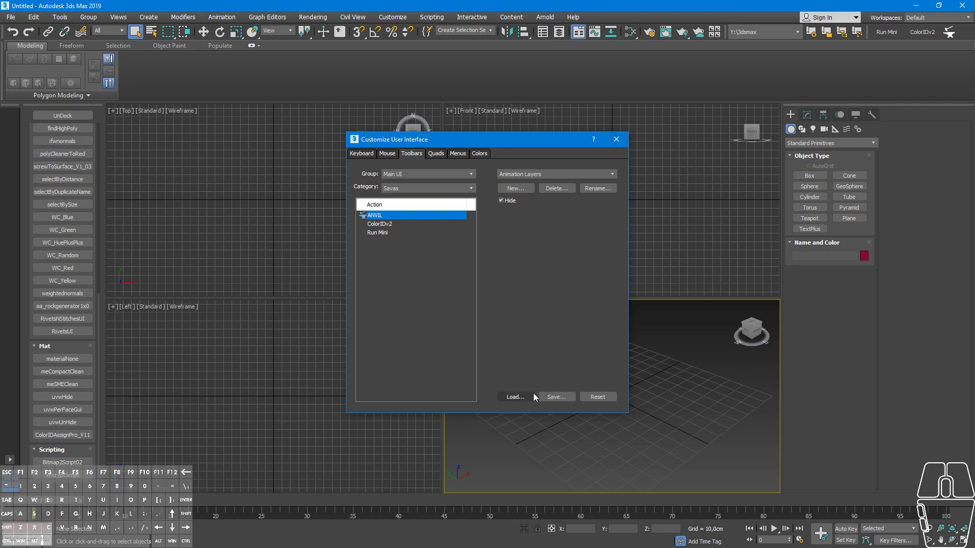
{"action": "left_click", "coordinate": [615, 144]}
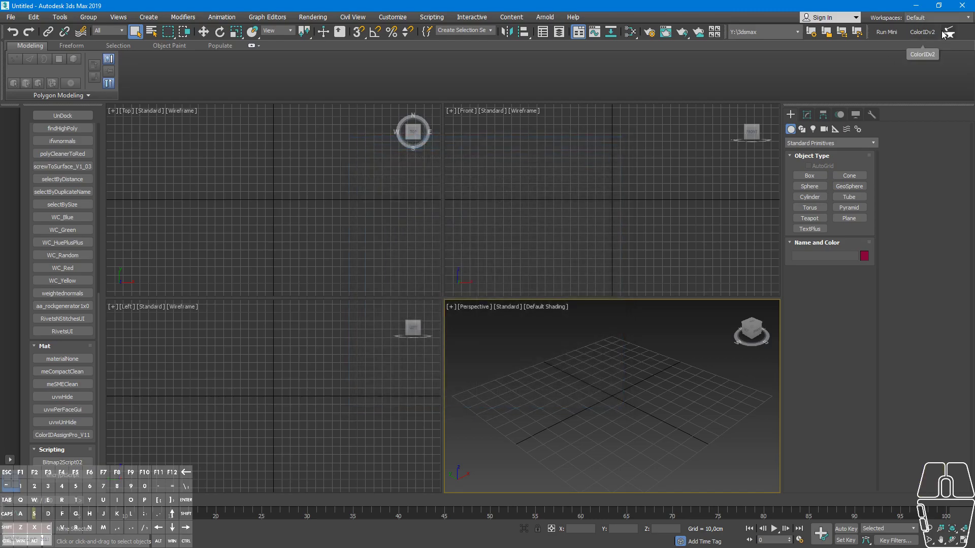
- Launch the Anvil CAD Workshop panel, move it aside, and load the AnvilTest_001.max scene
{"action": "left_click", "coordinate": [947, 31]}
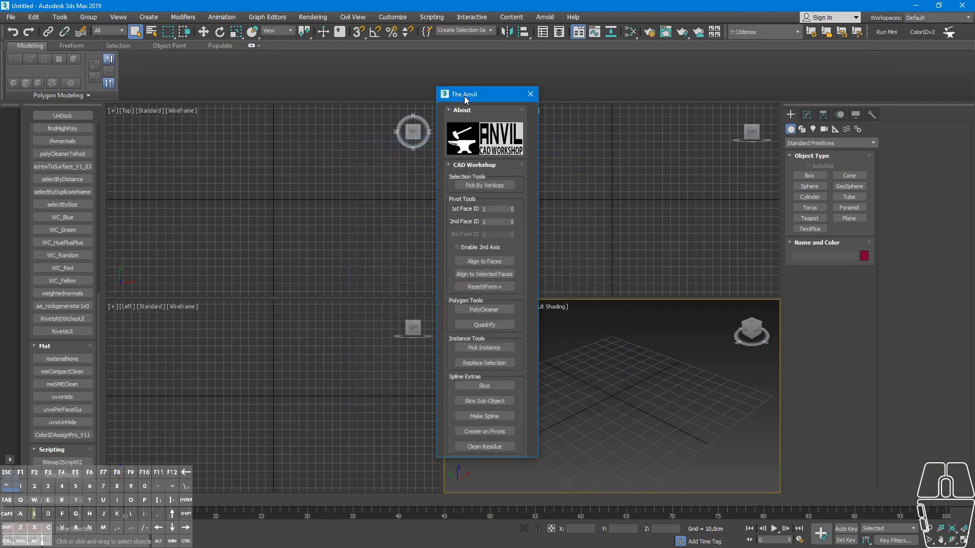
{"action": "left_click_drag", "start_coordinate": [470, 100], "coordinate": [165, 123]}
{"action": "left_click", "coordinate": [15, 18]}
{"action": "left_click", "coordinate": [38, 74]}
{"action": "left_click", "coordinate": [201, 82]}
{"action": "left_click", "coordinate": [493, 298]}
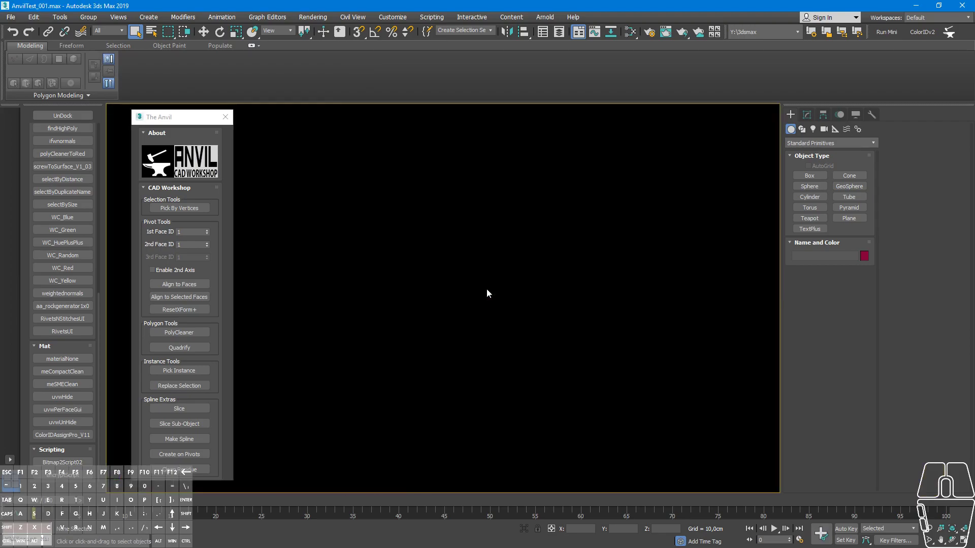
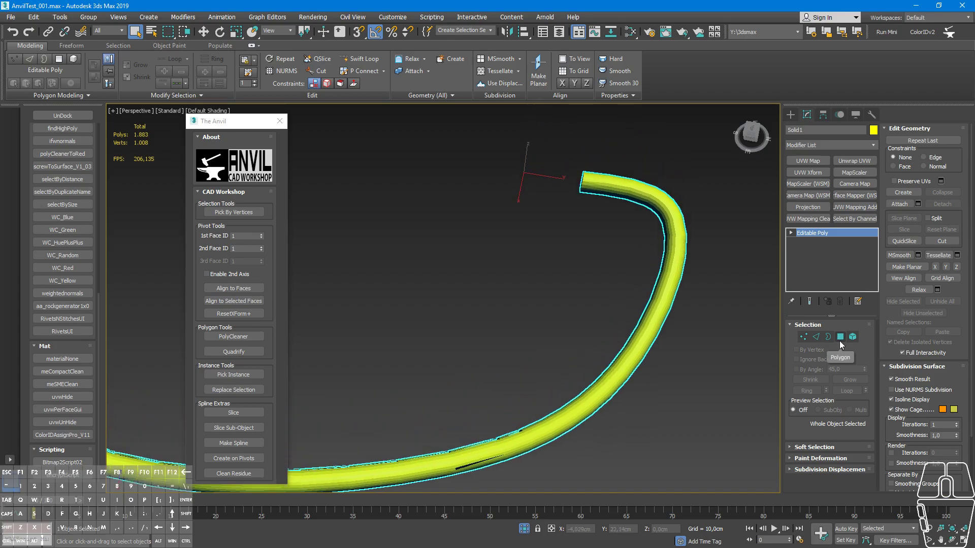
- In Polygon sub-object mode, select the polygons of the tube's upper bend
{"action": "left_click", "coordinate": [841, 342]}
{"action": "left_click_drag", "start_coordinate": [675, 178], "coordinate": [512, 256]}
{"action": "middle_click", "coordinate": [553, 217]}
{"action": "left_click", "coordinate": [720, 171]}
{"action": "left_click_drag", "start_coordinate": [504, 312], "coordinate": [526, 308]}
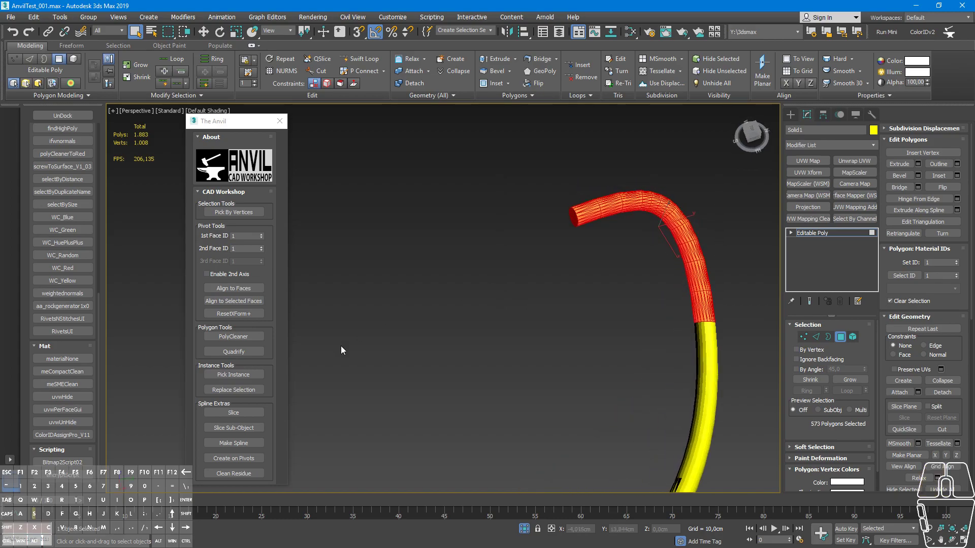
- Run Anvil's Slice Sub-Object on the selected bend polygons
{"action": "left_click", "coordinate": [249, 417]}
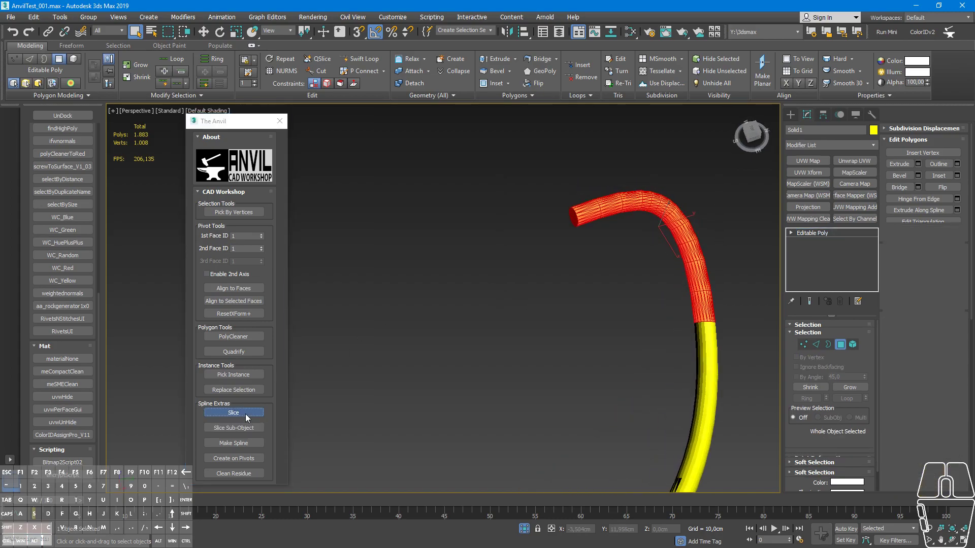
{"action": "left_click", "coordinate": [522, 235]}
{"action": "left_click", "coordinate": [849, 344]}
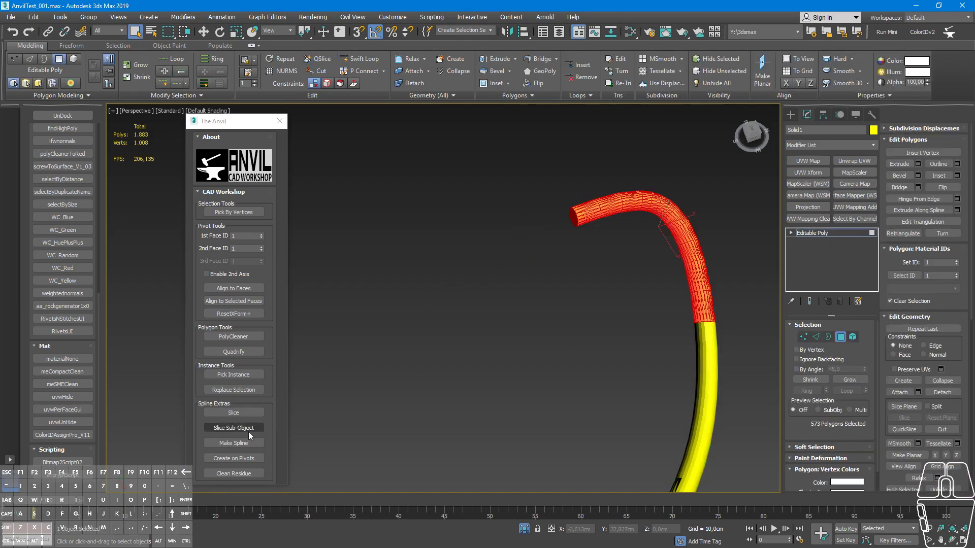
{"action": "left_click", "coordinate": [247, 430]}
- Place the slice cuts at successive points along the upper bend
{"action": "left_click_drag", "start_coordinate": [581, 218], "coordinate": [550, 228]}
{"action": "left_click", "coordinate": [598, 158]}
{"action": "left_click", "coordinate": [590, 215]}
{"action": "left_click", "coordinate": [668, 163]}
{"action": "left_click", "coordinate": [637, 217]}
{"action": "left_click", "coordinate": [641, 239]}
{"action": "left_click", "coordinate": [720, 208]}
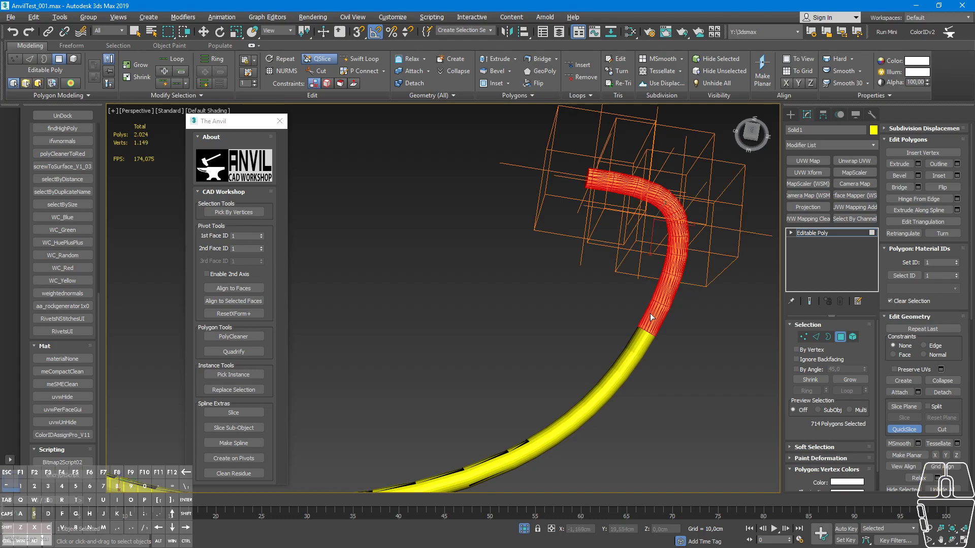
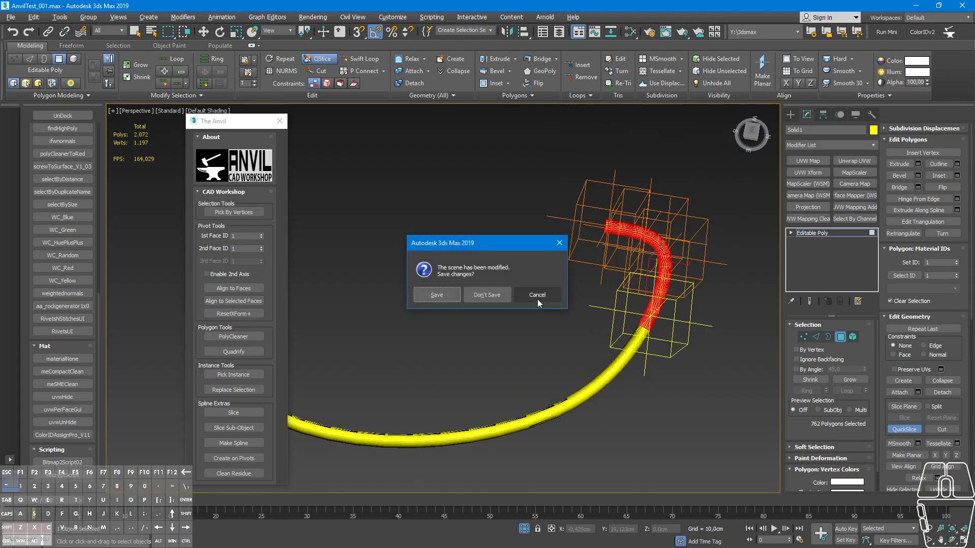
- Cancel the save prompt and select the polygons of the tube's remaining lower section
{"action": "left_click", "coordinate": [543, 297]}
{"action": "middle_click", "coordinate": [567, 319]}
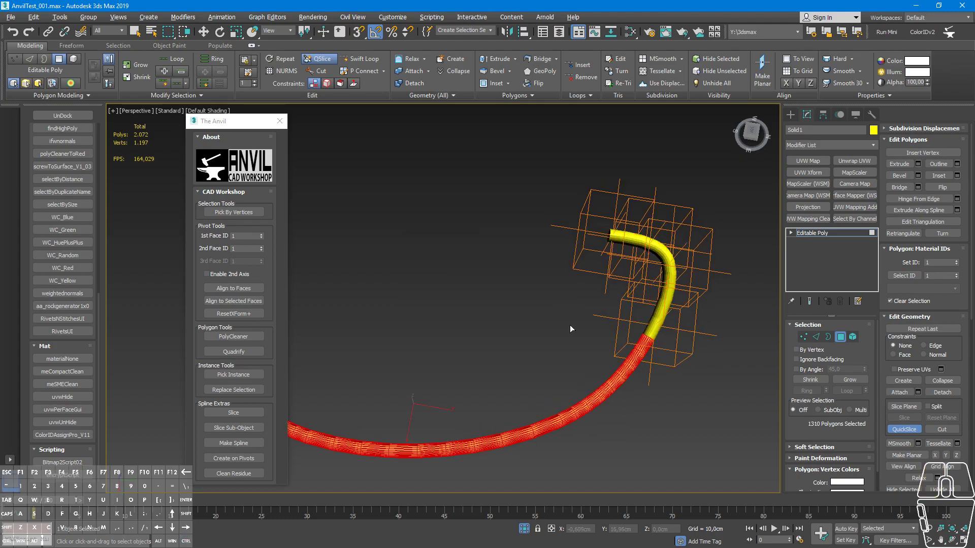
{"action": "left_click_drag", "start_coordinate": [584, 331], "coordinate": [601, 296]}
{"action": "left_click", "coordinate": [626, 324]}
{"action": "left_click", "coordinate": [668, 365]}
{"action": "left_click", "coordinate": [548, 359]}
{"action": "left_click", "coordinate": [564, 442]}
{"action": "left_click_drag", "start_coordinate": [530, 406], "coordinate": [675, 385]}
{"action": "left_click", "coordinate": [585, 376]}
{"action": "left_click", "coordinate": [577, 430]}
{"action": "left_click", "coordinate": [520, 368]}
- Extend the polygon selection up along the rest of the tube's curve
{"action": "left_click", "coordinate": [438, 414]}
{"action": "left_click", "coordinate": [446, 341]}
{"action": "left_click", "coordinate": [392, 356]}
{"action": "left_click_drag", "start_coordinate": [394, 339], "coordinate": [394, 372]}
{"action": "left_click", "coordinate": [388, 332]}
{"action": "left_click", "coordinate": [428, 325]}
{"action": "left_click_drag", "start_coordinate": [418, 333], "coordinate": [411, 352]}
{"action": "scroll", "scroll_direction": "up", "scroll_amount": 3}
{"action": "left_click", "coordinate": [401, 272]}
{"action": "left_click", "coordinate": [445, 287]}
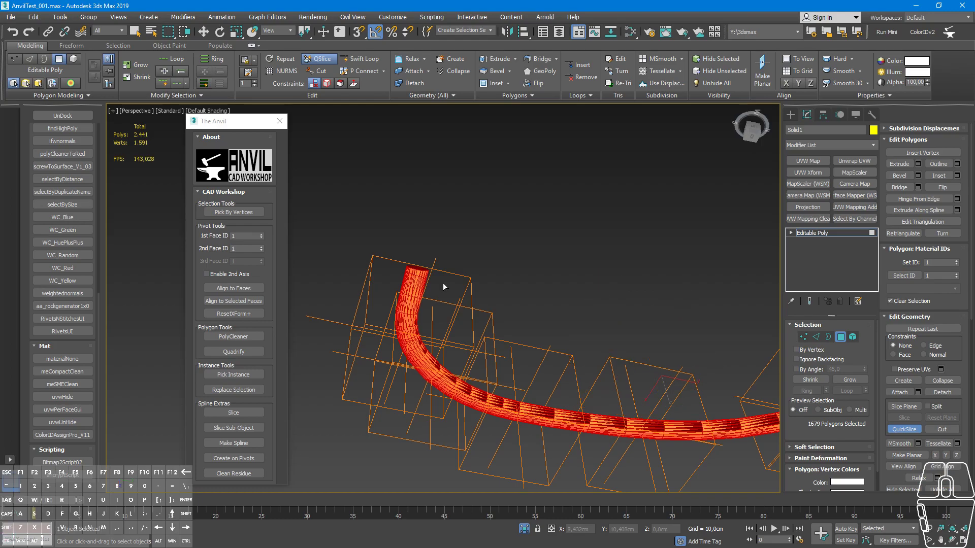
{"action": "left_click", "coordinate": [450, 271]}
- Select the tube's short top end and slice it with Slice Sub-Object
{"action": "left_click_drag", "start_coordinate": [477, 254], "coordinate": [330, 330]}
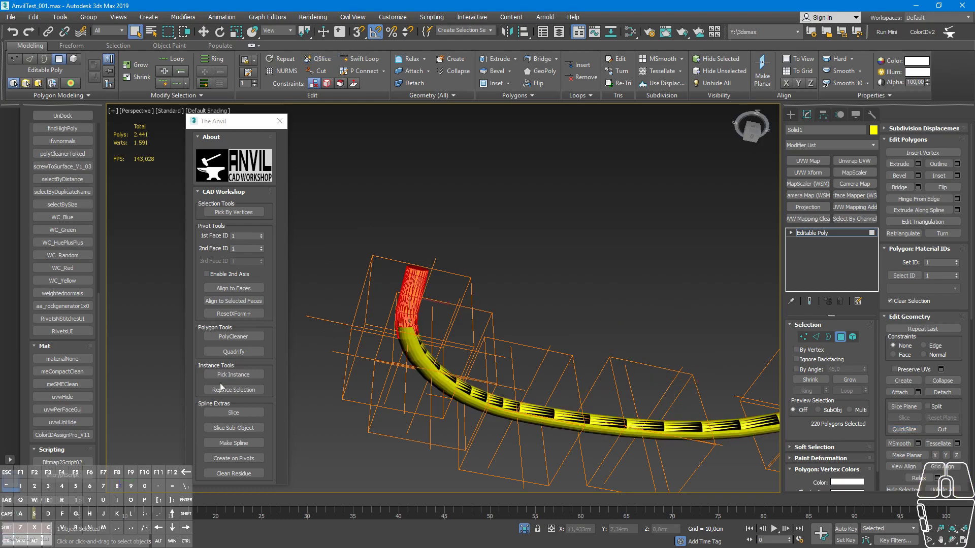
{"action": "left_click", "coordinate": [240, 434]}
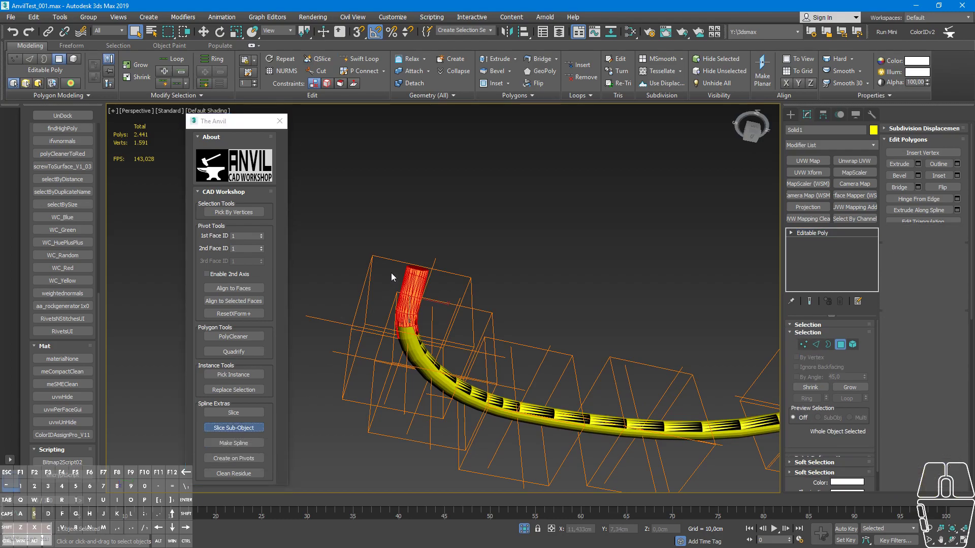
{"action": "left_click", "coordinate": [394, 277]}
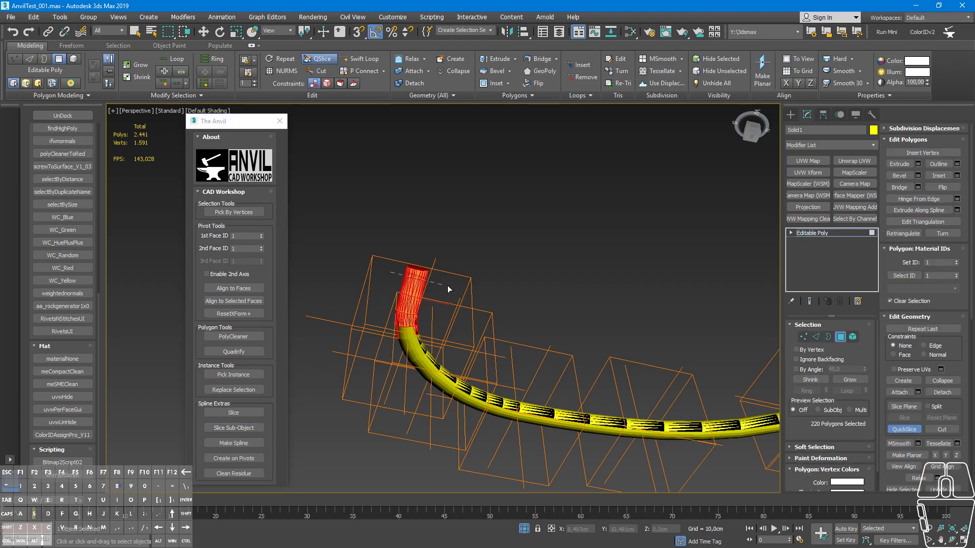
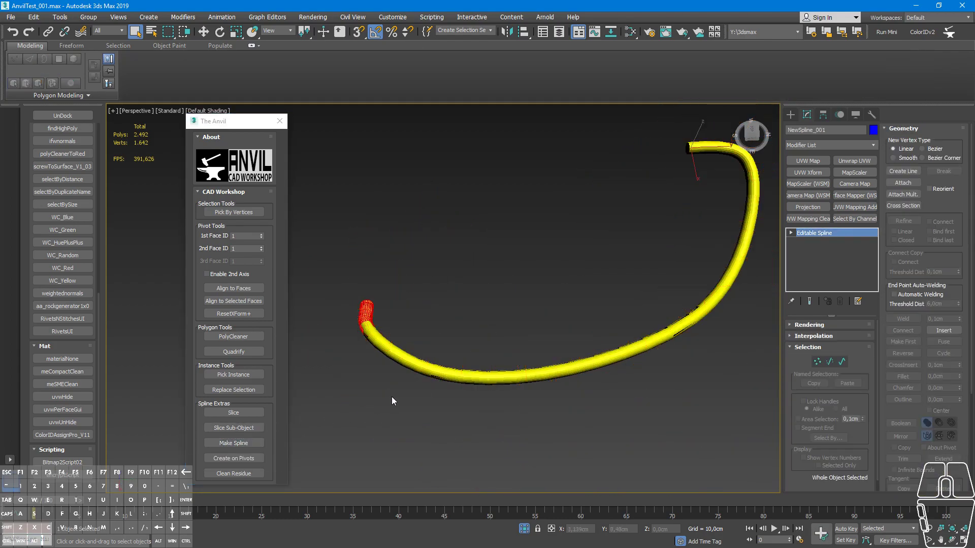
- Enable NewSpline_001 in viewport rendering and set its Radial Thickness to 0.36 cm
{"action": "left_click", "coordinate": [828, 237]}
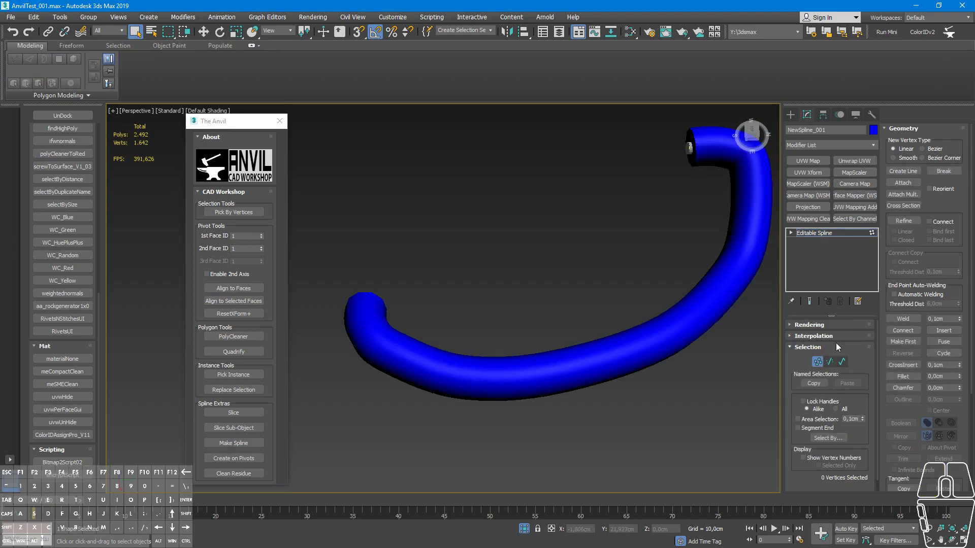
{"action": "left_click", "coordinate": [816, 342]}
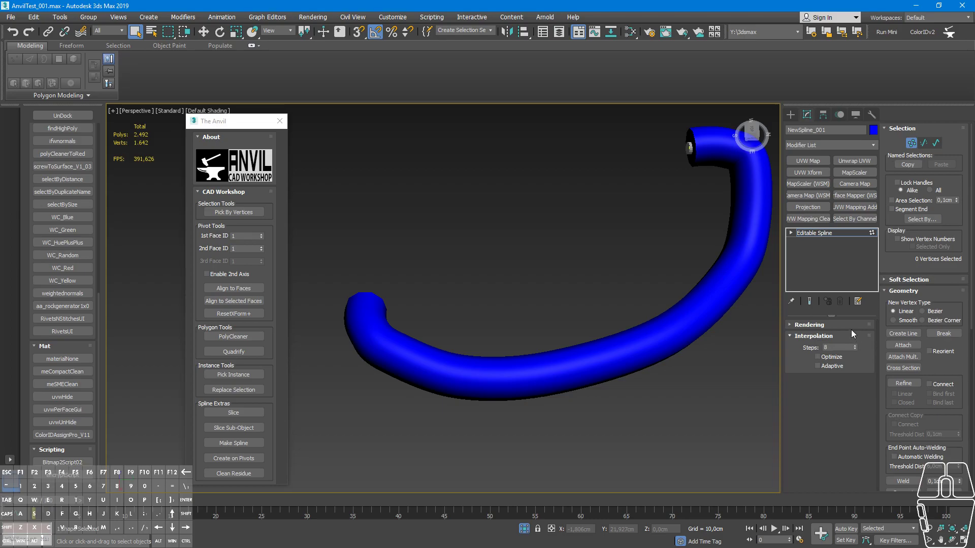
{"action": "left_click", "coordinate": [851, 330]}
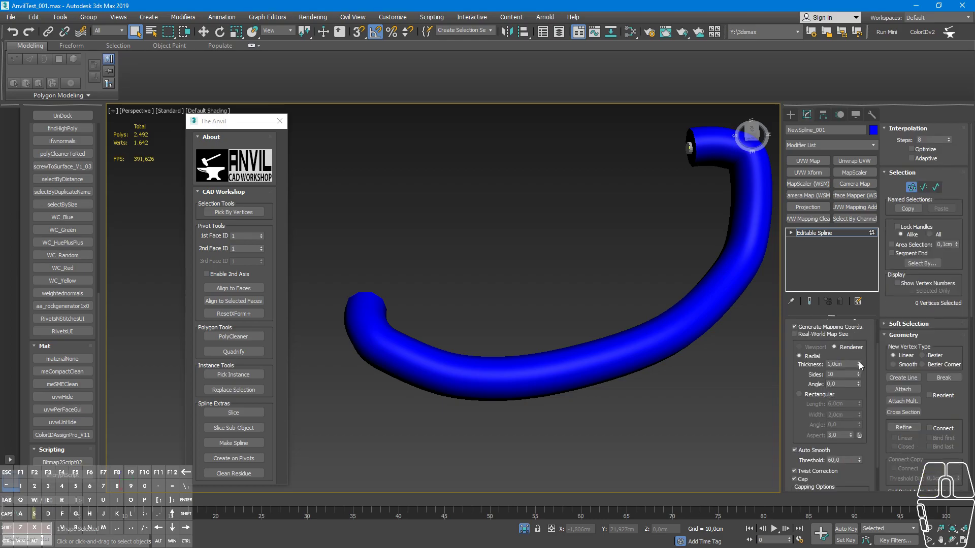
{"action": "left_click_drag", "start_coordinate": [862, 368], "coordinate": [859, 396]}
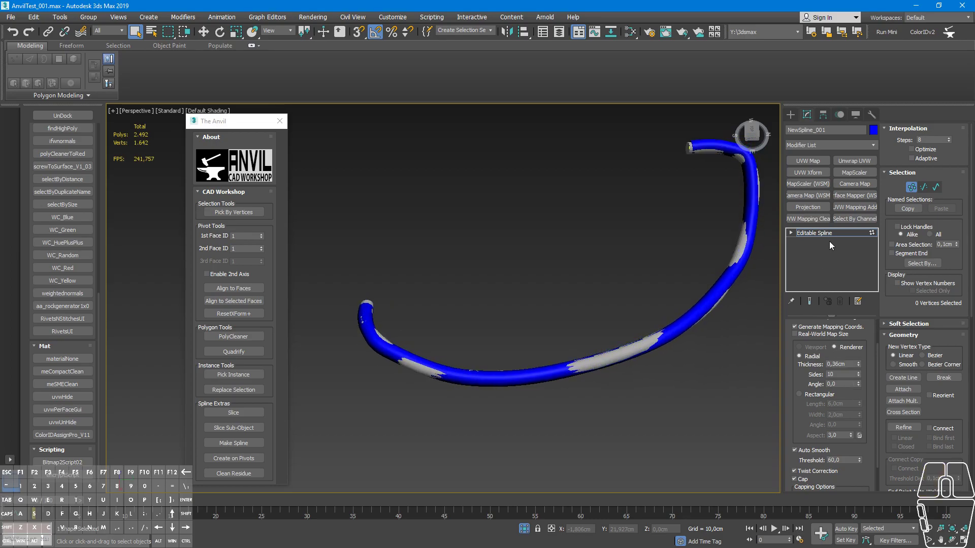
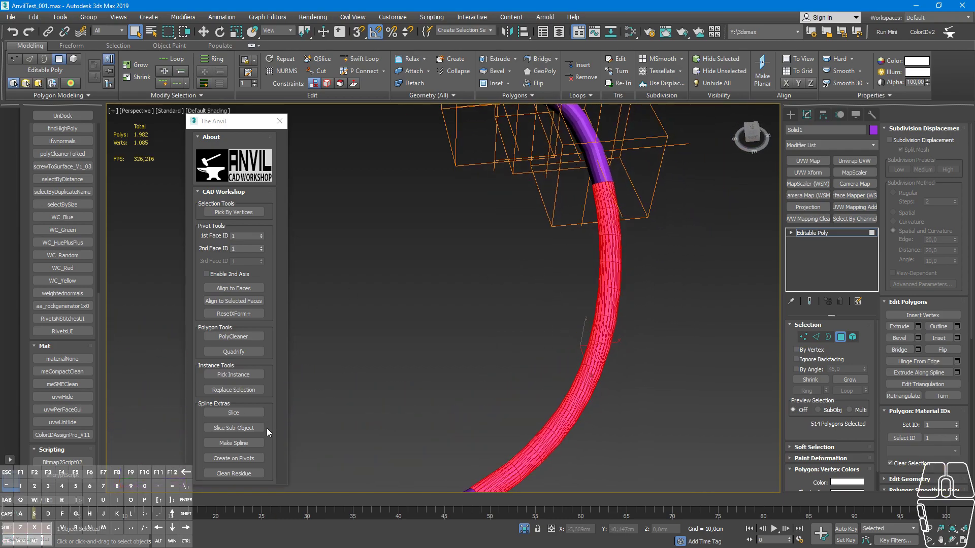
- Run Slice Sub-Object on the selection and place cuts along the tube's upper end
{"action": "left_click", "coordinate": [255, 433]}
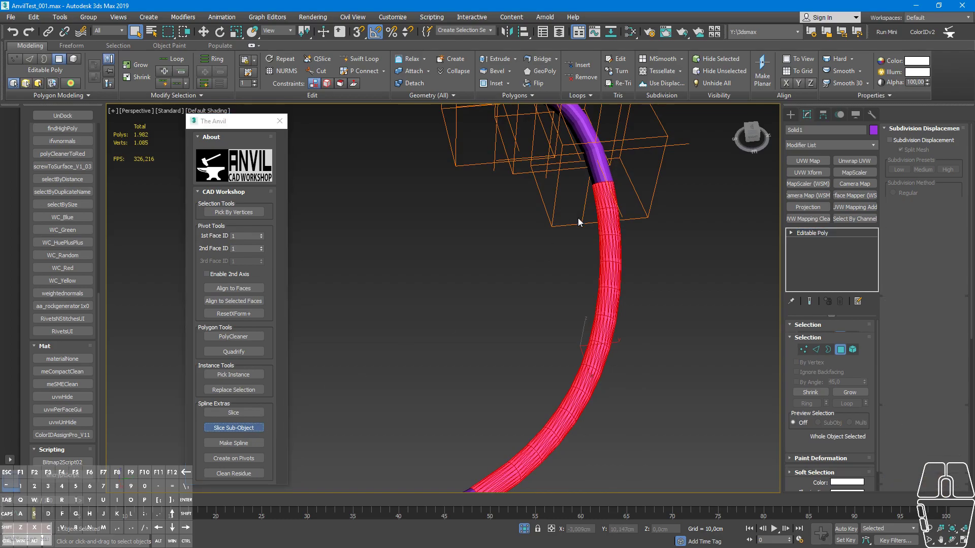
{"action": "left_click", "coordinate": [579, 222]}
{"action": "left_click", "coordinate": [672, 198]}
{"action": "left_click", "coordinate": [574, 307]}
{"action": "left_click", "coordinate": [670, 337]}
{"action": "left_click_drag", "start_coordinate": [520, 390], "coordinate": [535, 301]}
{"action": "left_click", "coordinate": [531, 324]}
{"action": "left_click", "coordinate": [581, 400]}
{"action": "middle_click", "coordinate": [537, 377]}
{"action": "left_click_drag", "start_coordinate": [400, 358], "coordinate": [595, 331]}
{"action": "left_click_drag", "start_coordinate": [600, 334], "coordinate": [659, 344]}
{"action": "middle_click", "coordinate": [656, 343]}
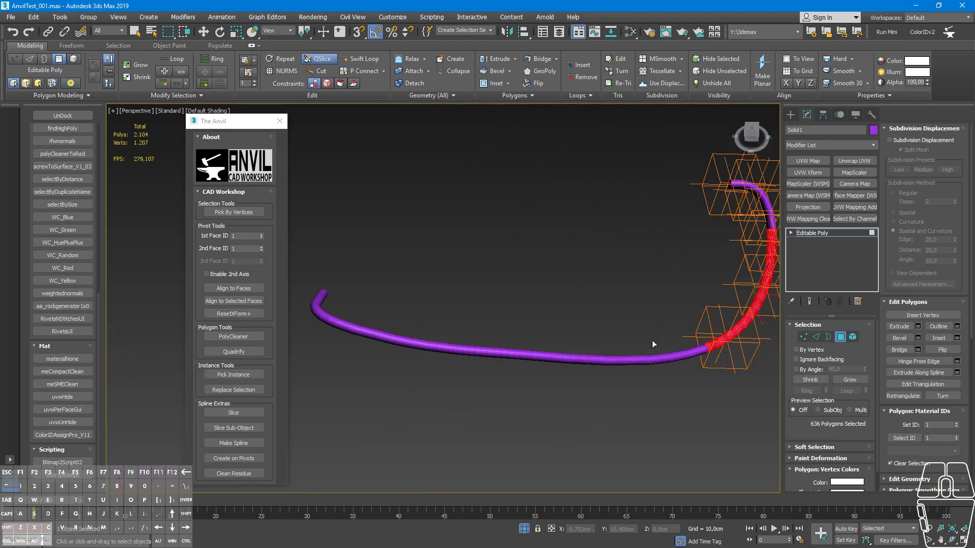
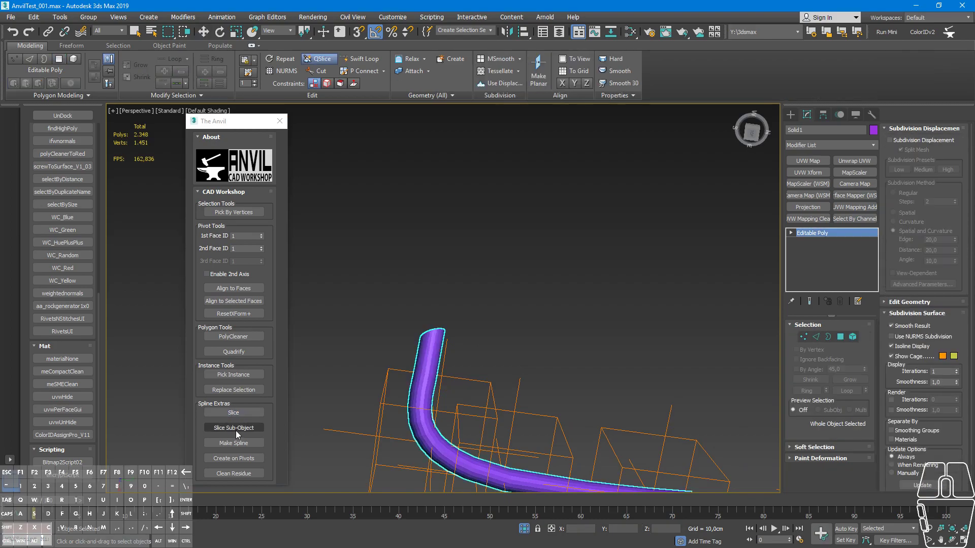
- In Polygon mode, pick the polygons covering the tube's bent end one by one
{"action": "left_click", "coordinate": [238, 431]}
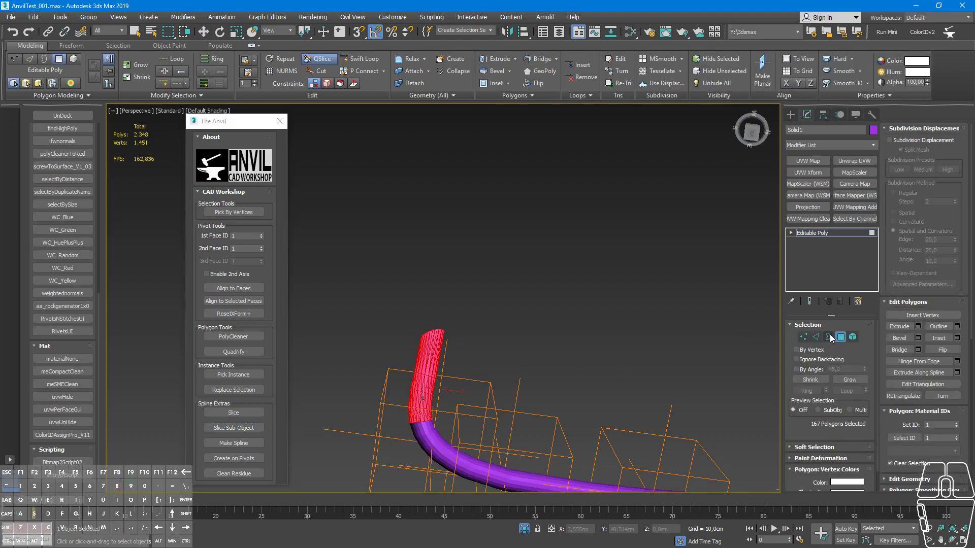
{"action": "left_click", "coordinate": [393, 401]}
{"action": "left_click", "coordinate": [471, 402]}
{"action": "left_click", "coordinate": [398, 362]}
{"action": "left_click", "coordinate": [504, 365]}
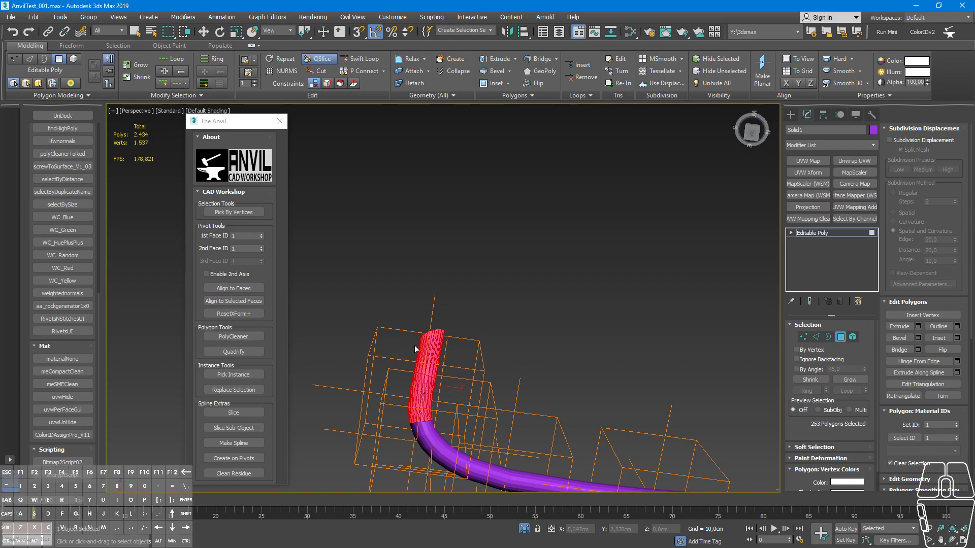
{"action": "left_click", "coordinate": [418, 346]}
{"action": "left_click", "coordinate": [465, 349]}
{"action": "left_click", "coordinate": [468, 331]}
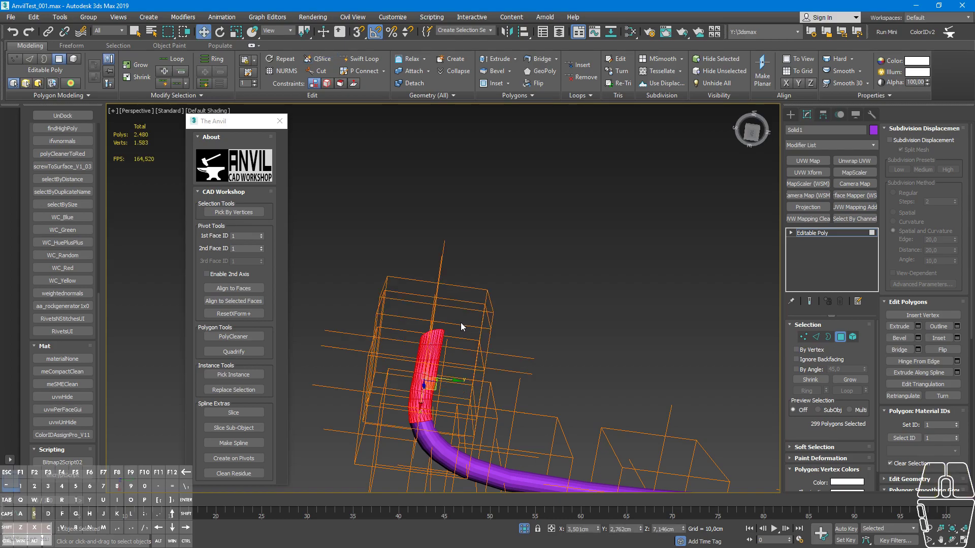
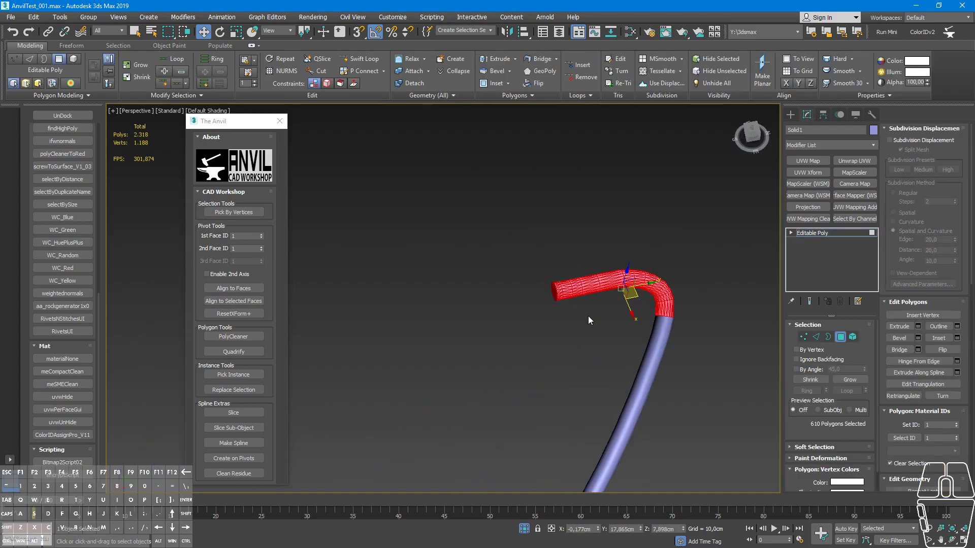
- Slice the selected bend, placing cuts along it, and finish the slice
{"action": "left_click", "coordinate": [251, 430]}
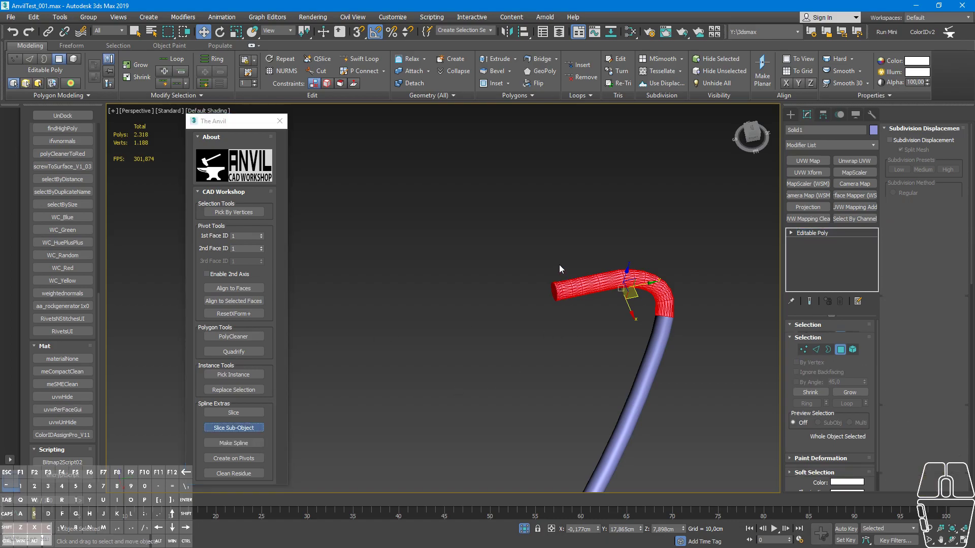
{"action": "left_click", "coordinate": [561, 266]}
{"action": "left_click", "coordinate": [568, 325]}
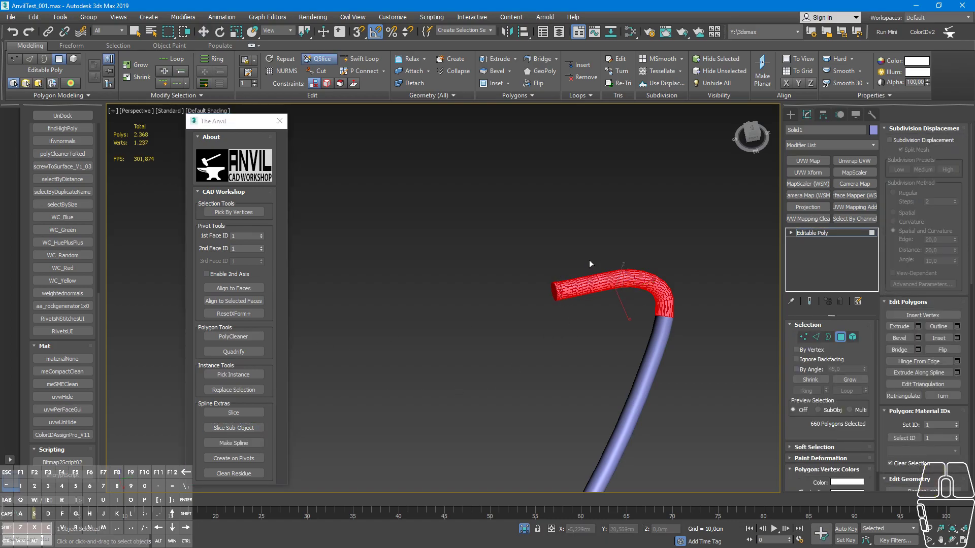
{"action": "left_click", "coordinate": [589, 262]}
{"action": "left_click", "coordinate": [589, 322]}
{"action": "left_click", "coordinate": [621, 250]}
{"action": "left_click", "coordinate": [616, 326]}
{"action": "left_click", "coordinate": [668, 256]}
{"action": "left_click", "coordinate": [639, 312]}
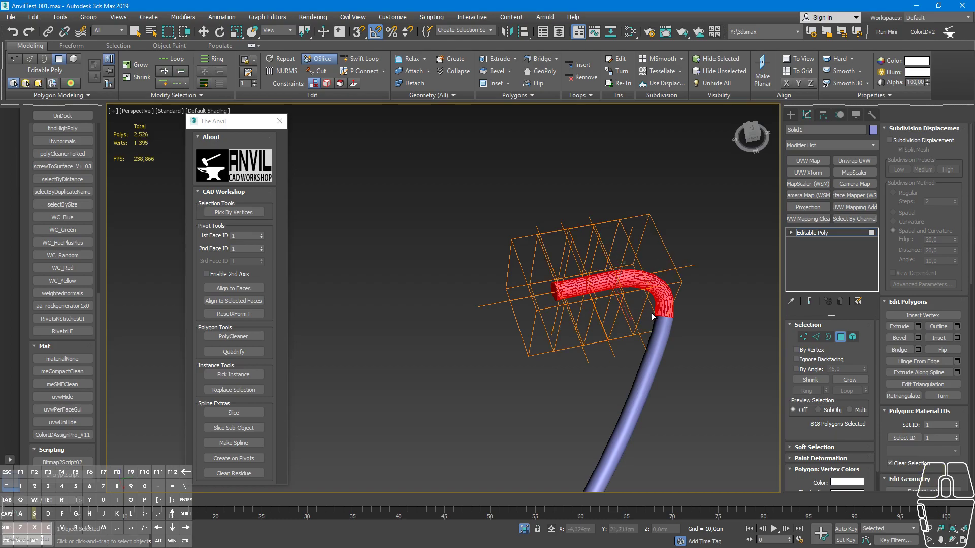
{"action": "right_click", "coordinate": [654, 314]}
{"action": "right_click", "coordinate": [701, 314]}
- Invert the selection with Ctrl+I and slice the longer tube into segments
{"action": "left_click_drag", "start_coordinate": [685, 332], "coordinate": [652, 332]}
{"action": "key", "text": "ctrl+i"}
{"action": "left_click_drag", "start_coordinate": [629, 321], "coordinate": [635, 289]}
{"action": "left_click", "coordinate": [639, 299]}
{"action": "left_click", "coordinate": [677, 322]}
{"action": "left_click", "coordinate": [600, 320]}
{"action": "left_click", "coordinate": [640, 371]}
{"action": "middle_click", "coordinate": [514, 376]}
{"action": "right_click", "coordinate": [601, 298]}
{"action": "right_click", "coordinate": [627, 359]}
{"action": "scroll", "scroll_direction": "up", "scroll_amount": 3}
{"action": "middle_click", "coordinate": [406, 376]}
- Select the bend polygons on the next tube with picks and window drags
{"action": "left_click", "coordinate": [620, 317]}
{"action": "left_click", "coordinate": [612, 412]}
{"action": "left_click_drag", "start_coordinate": [574, 326], "coordinate": [602, 394]}
{"action": "left_click", "coordinate": [558, 330]}
{"action": "left_click", "coordinate": [506, 399]}
{"action": "left_click_drag", "start_coordinate": [493, 356], "coordinate": [490, 373]}
{"action": "left_click_drag", "start_coordinate": [474, 311], "coordinate": [501, 362]}
{"action": "left_click", "coordinate": [505, 349]}
- Extend the selection to cover the rest of that tube's bend
{"action": "left_click", "coordinate": [476, 406]}
{"action": "left_click_drag", "start_coordinate": [463, 303], "coordinate": [495, 306]}
{"action": "left_click", "coordinate": [493, 321]}
{"action": "left_click", "coordinate": [453, 356]}
{"action": "left_click_drag", "start_coordinate": [441, 277], "coordinate": [475, 306]}
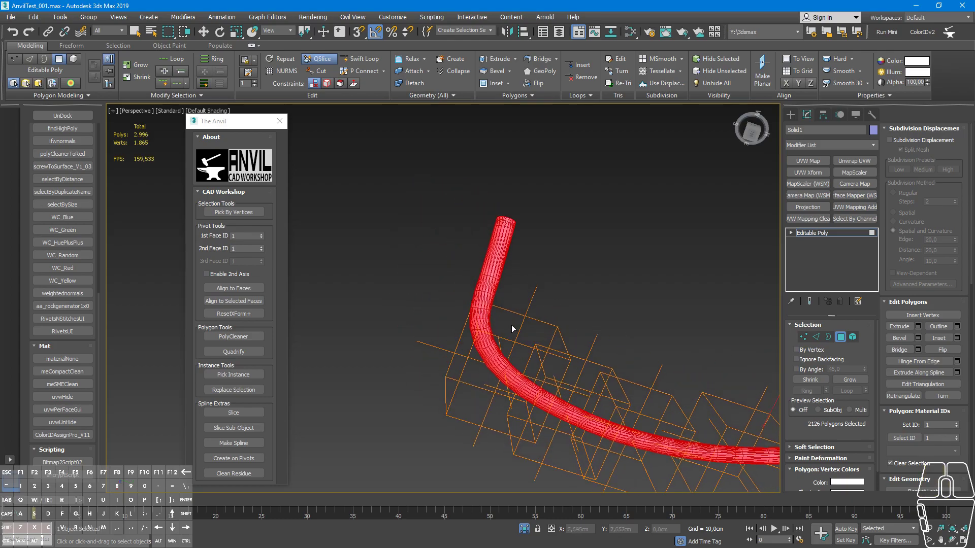
{"action": "left_click", "coordinate": [514, 331]}
{"action": "left_click", "coordinate": [440, 346]}
{"action": "left_click_drag", "start_coordinate": [455, 291], "coordinate": [456, 310]}
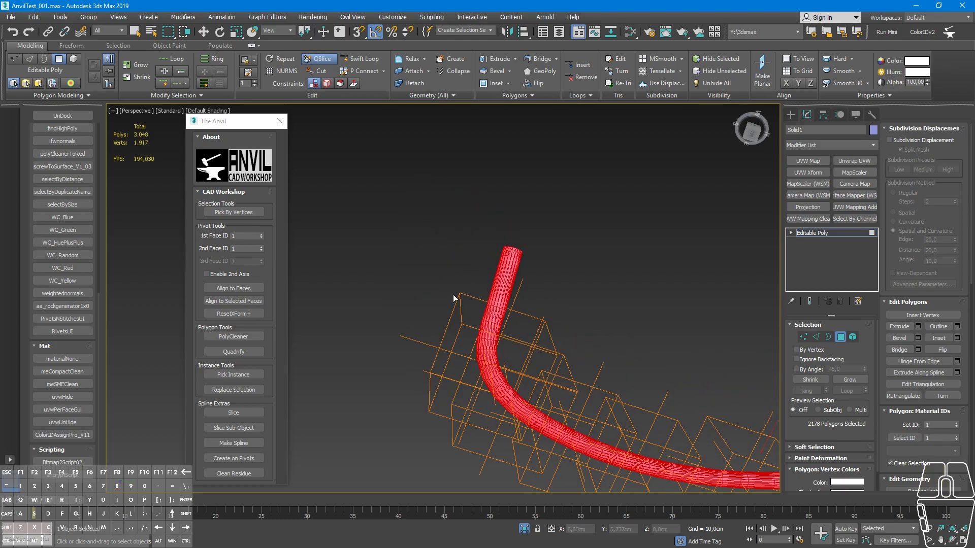
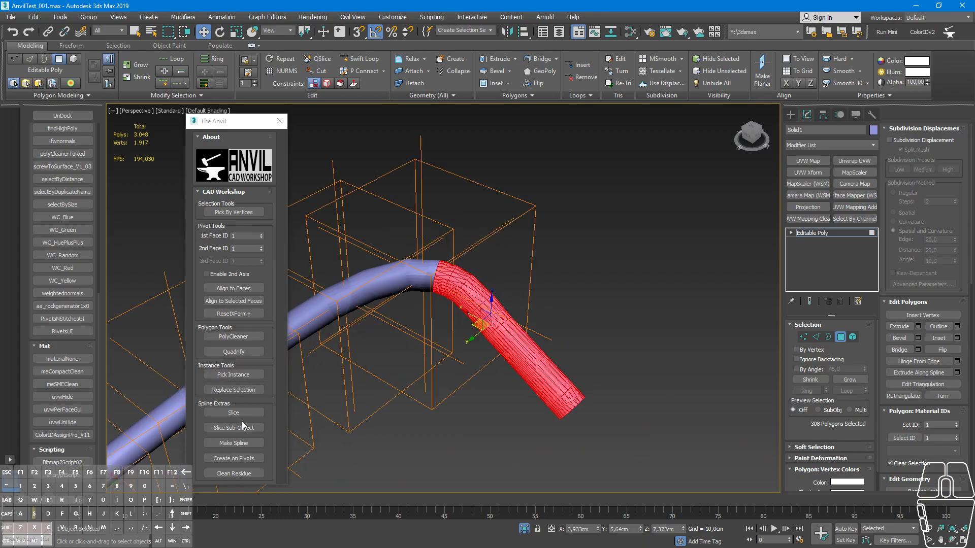
- Slice the selected bend, placing cuts along its curve
{"action": "left_click", "coordinate": [247, 428]}
{"action": "left_click", "coordinate": [485, 265]}
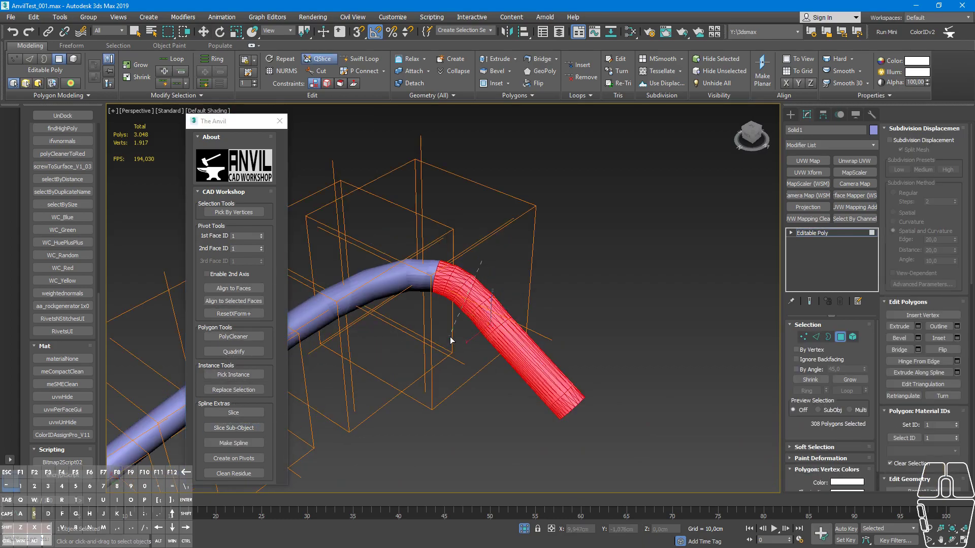
{"action": "left_click", "coordinate": [453, 335]}
{"action": "left_click", "coordinate": [545, 314]}
{"action": "left_click", "coordinate": [484, 360]}
{"action": "left_click", "coordinate": [593, 345]}
{"action": "left_click", "coordinate": [522, 413]}
- Finish the cuts and convert the section into renderable spline NewSpline_003 with Make Spline
{"action": "left_click", "coordinate": [595, 378]}
{"action": "left_click", "coordinate": [542, 429]}
{"action": "left_click", "coordinate": [551, 359]}
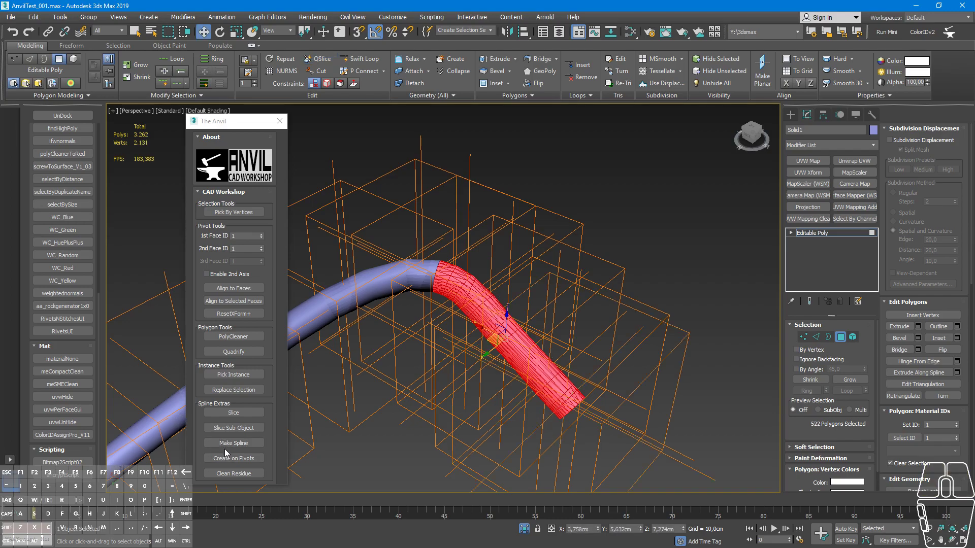
{"action": "left_click", "coordinate": [228, 448]}
{"action": "left_click_drag", "start_coordinate": [363, 344], "coordinate": [579, 294]}
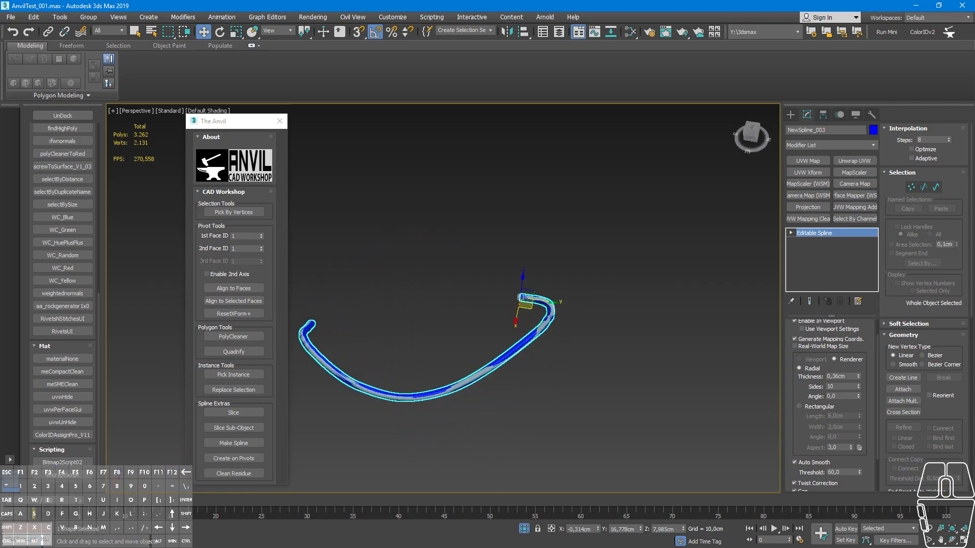
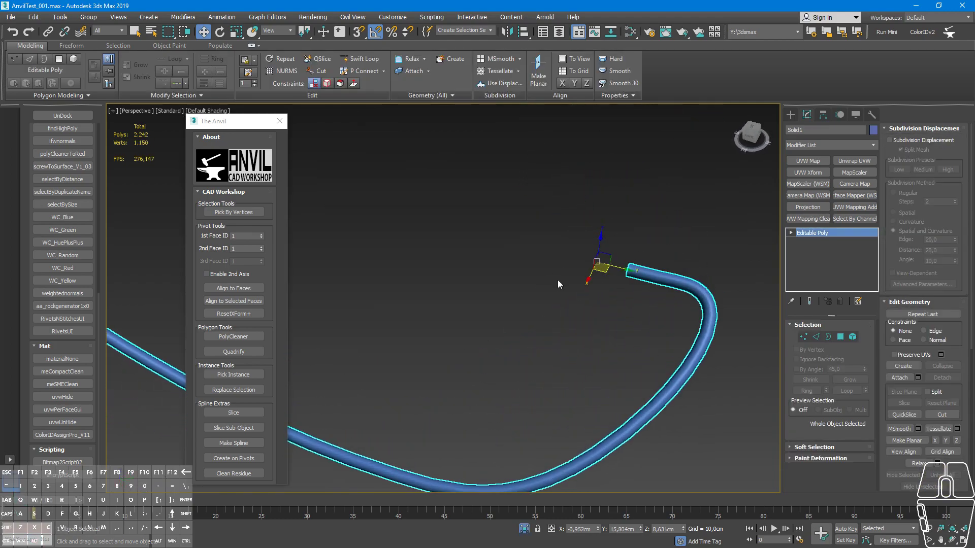
- Select the polygons at the bent upper end of the long tube and slice them with Slice Sub-Object
{"action": "left_click_drag", "start_coordinate": [648, 293], "coordinate": [616, 275]}
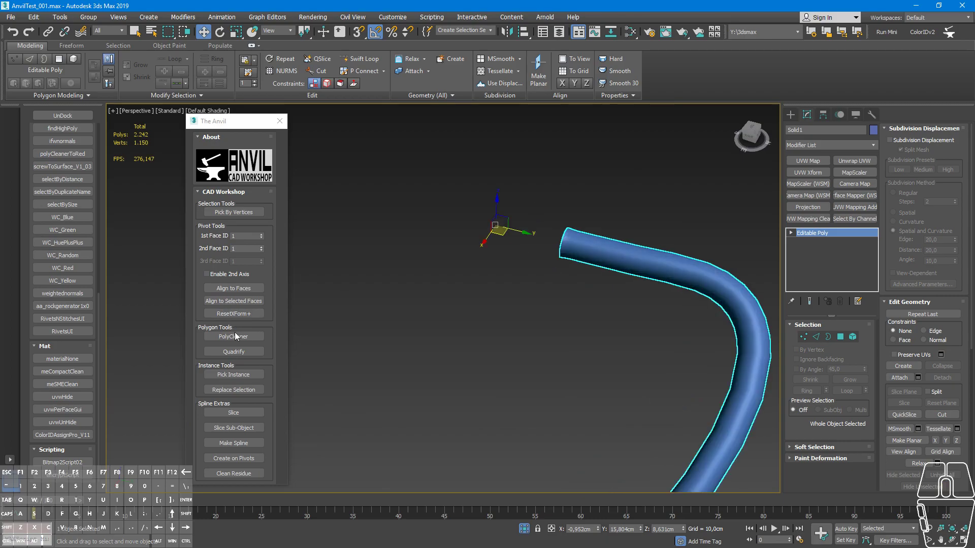
{"action": "middle_click", "coordinate": [459, 333]}
{"action": "left_click_drag", "start_coordinate": [466, 327], "coordinate": [569, 315]}
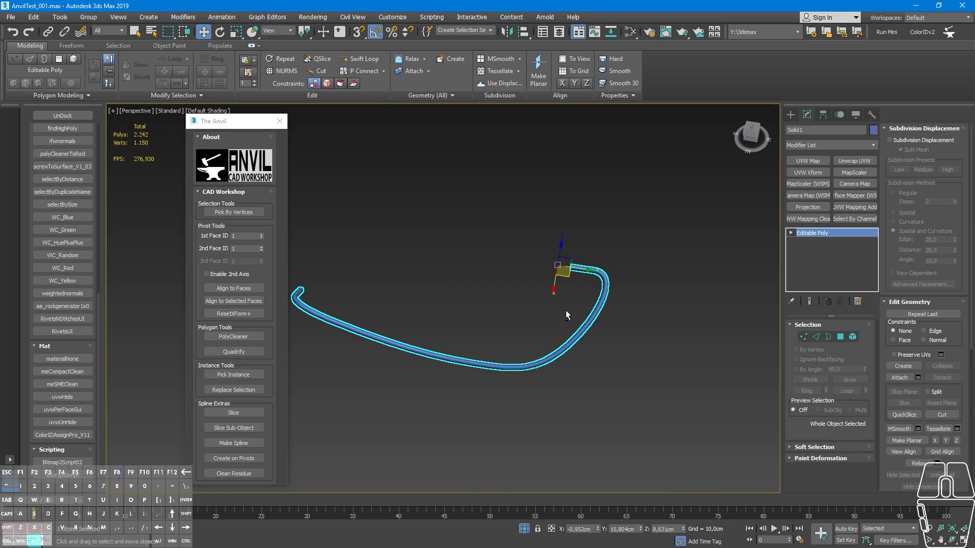
{"action": "left_click", "coordinate": [841, 339]}
{"action": "left_click", "coordinate": [237, 430]}
{"action": "left_click", "coordinate": [664, 243]}
{"action": "left_click_drag", "start_coordinate": [696, 191], "coordinate": [561, 265]}
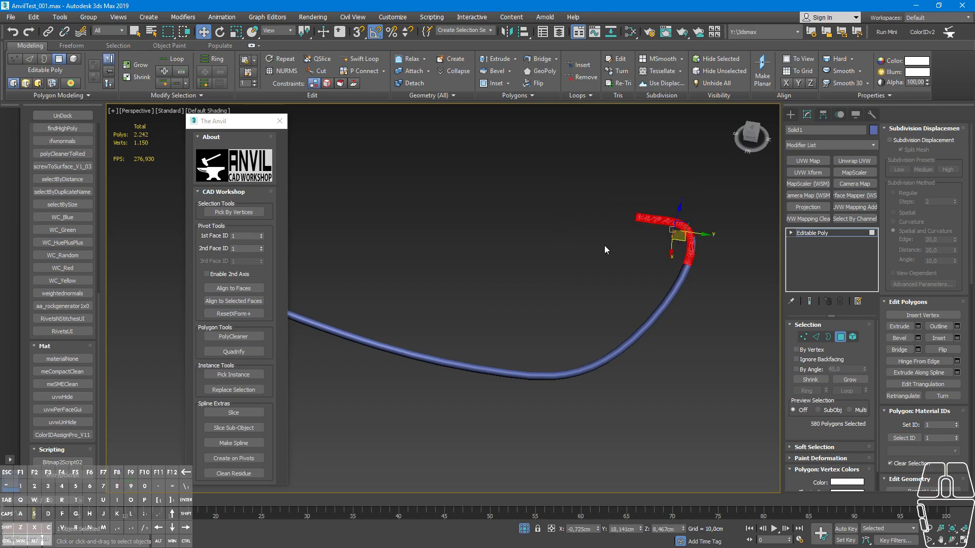
{"action": "left_click_drag", "start_coordinate": [734, 176], "coordinate": [616, 266]}
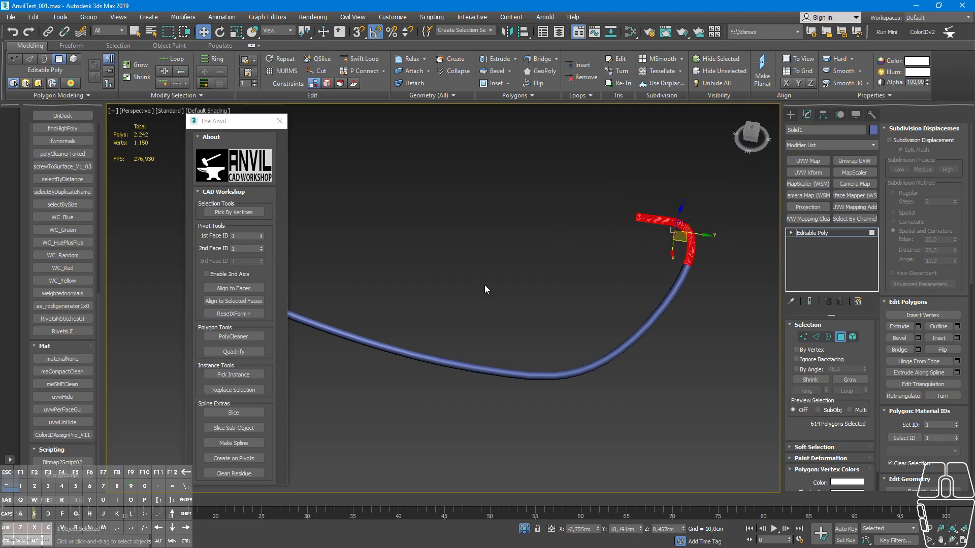
{"action": "left_click", "coordinate": [241, 431]}
- Select the following stretch of polygons running down the long tube's curve
{"action": "left_click_drag", "start_coordinate": [604, 240], "coordinate": [510, 312]}
{"action": "left_click_drag", "start_coordinate": [586, 231], "coordinate": [464, 297]}
{"action": "left_click_drag", "start_coordinate": [475, 295], "coordinate": [488, 291]}
{"action": "left_click_drag", "start_coordinate": [674, 194], "coordinate": [594, 219]}
{"action": "left_click", "coordinate": [593, 210]}
{"action": "left_click", "coordinate": [585, 279]}
{"action": "left_click", "coordinate": [703, 206]}
{"action": "left_click", "coordinate": [677, 305]}
{"action": "left_click", "coordinate": [759, 264]}
{"action": "left_click", "coordinate": [692, 301]}
{"action": "left_click", "coordinate": [701, 358]}
{"action": "left_click", "coordinate": [771, 378]}
{"action": "left_click_drag", "start_coordinate": [633, 346], "coordinate": [657, 286]}
{"action": "left_click", "coordinate": [644, 279]}
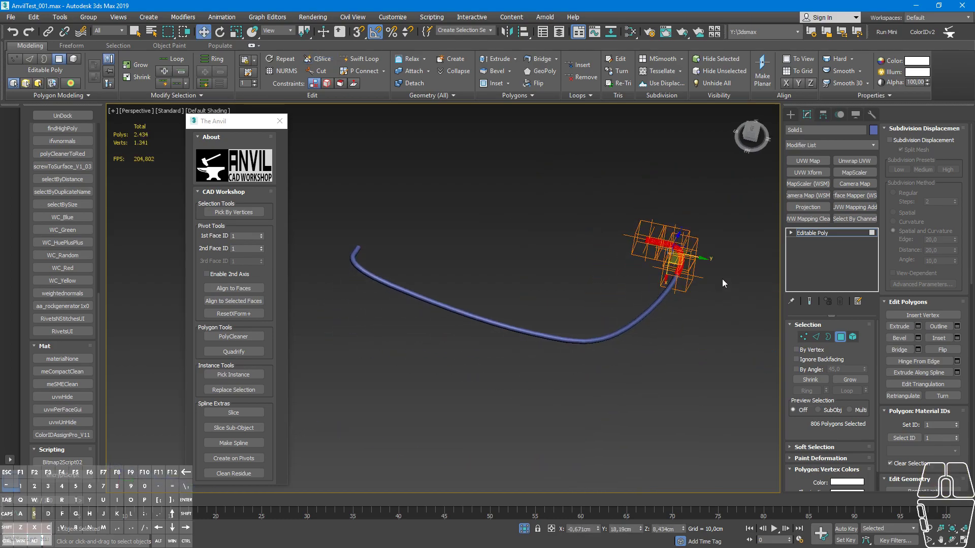
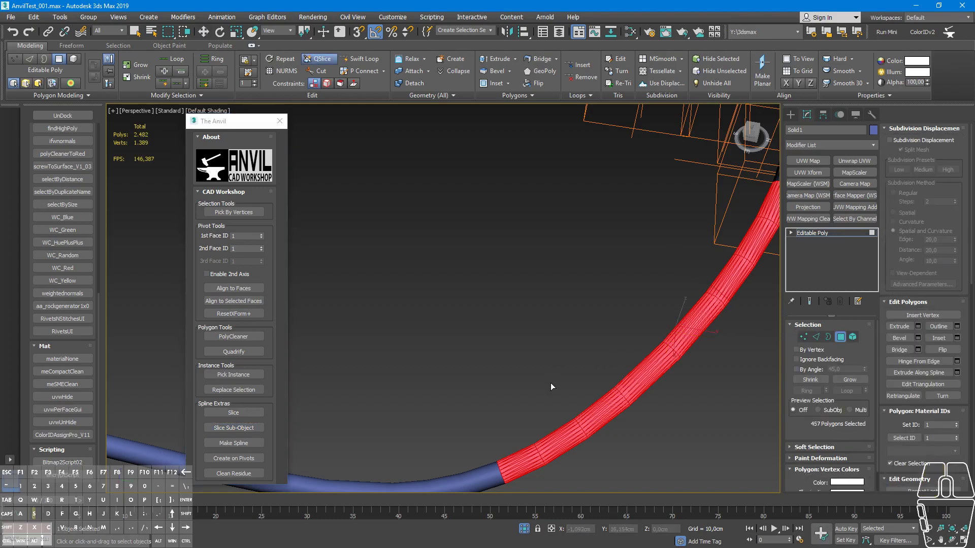
- Slice the selected stretch of the long tube into segments along its curve
{"action": "left_click", "coordinate": [564, 385]}
{"action": "left_click", "coordinate": [639, 470]}
{"action": "left_click_drag", "start_coordinate": [554, 376], "coordinate": [620, 326]}
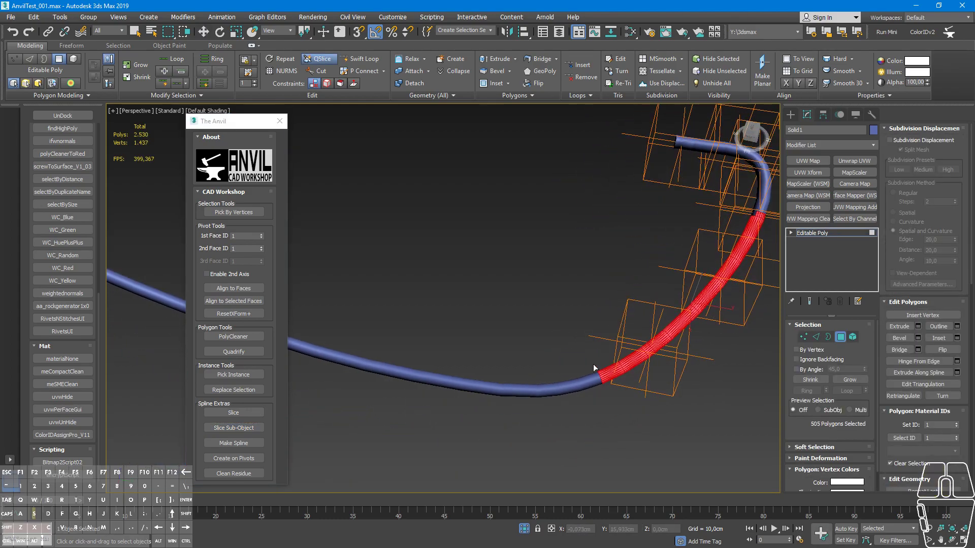
{"action": "left_click_drag", "start_coordinate": [524, 350], "coordinate": [540, 349]}
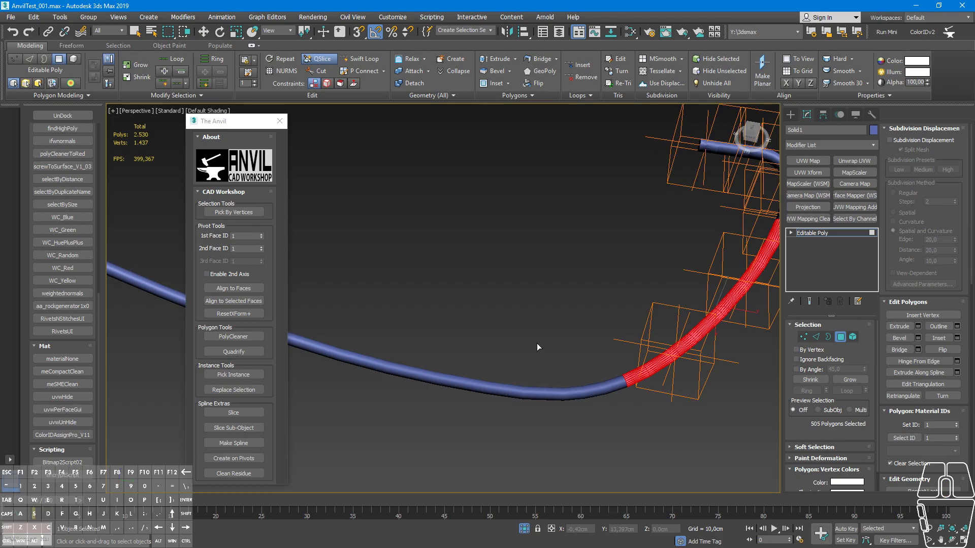
{"action": "key", "text": "ctrl+u"}
{"action": "left_click", "coordinate": [590, 351]}
{"action": "left_click", "coordinate": [611, 422]}
{"action": "middle_click", "coordinate": [538, 369]}
- Select the curved bend section of the next, shorter tube in Polygon mode
{"action": "left_click", "coordinate": [656, 369]}
{"action": "left_click", "coordinate": [651, 434]}
{"action": "left_click", "coordinate": [602, 360]}
{"action": "left_click", "coordinate": [554, 410]}
{"action": "left_click", "coordinate": [548, 344]}
{"action": "left_click", "coordinate": [440, 384]}
{"action": "left_click_drag", "start_coordinate": [415, 325], "coordinate": [511, 341]}
{"action": "middle_click", "coordinate": [507, 338]}
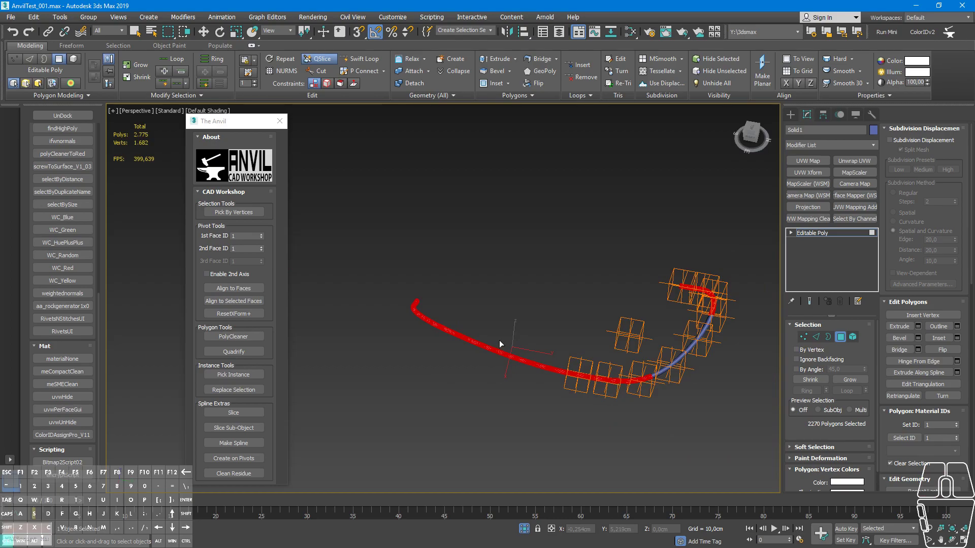
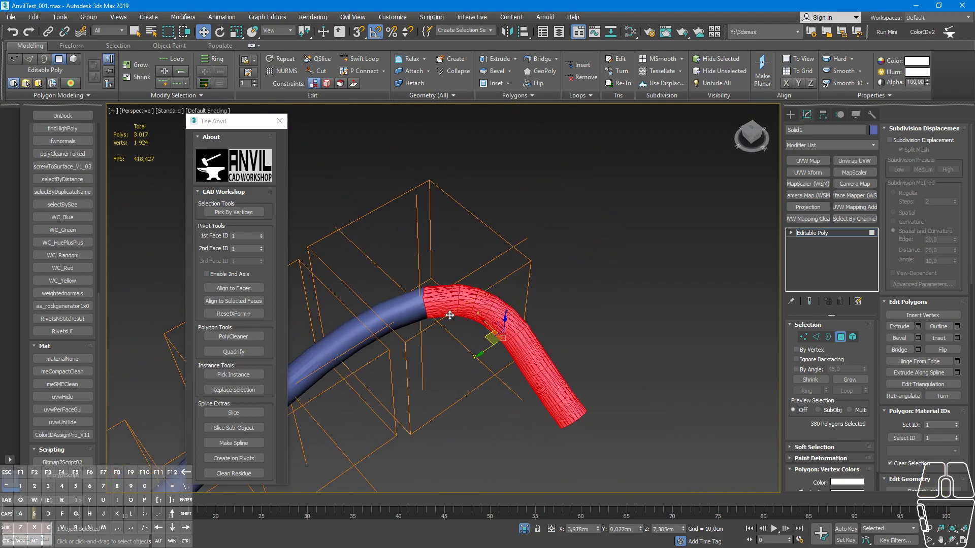
- Slice the shorter tube's bend into polygon segments with Slice Sub-Object
{"action": "left_click", "coordinate": [218, 414]}
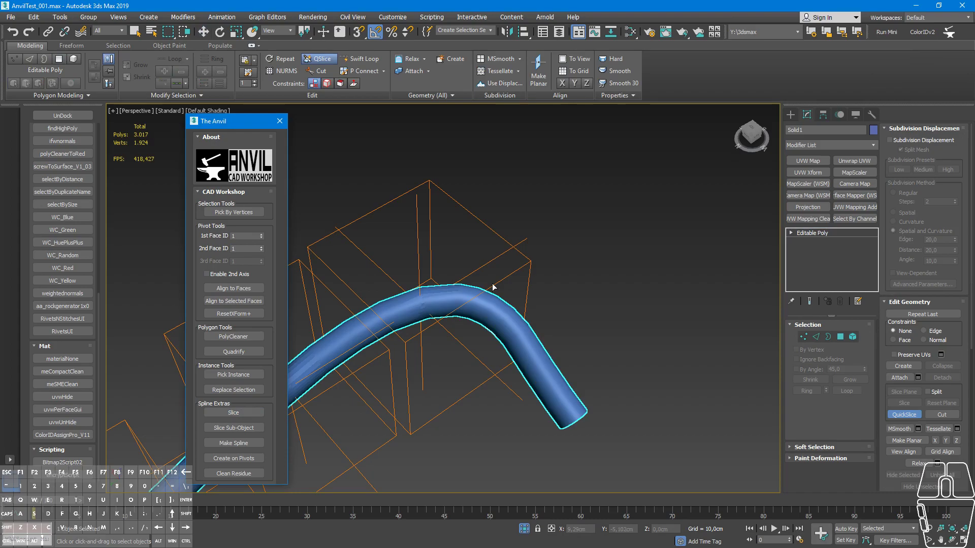
{"action": "left_click", "coordinate": [251, 430]}
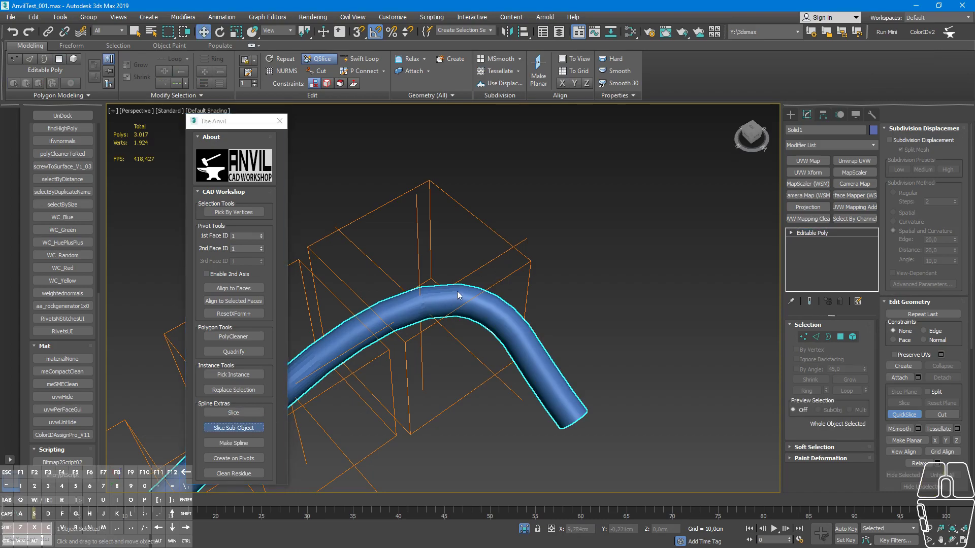
{"action": "left_click", "coordinate": [479, 263]}
{"action": "left_click", "coordinate": [453, 375]}
{"action": "left_click", "coordinate": [548, 310]}
{"action": "left_click", "coordinate": [492, 367]}
- Select the polygons on a hose of the fitting model
{"action": "left_click", "coordinate": [586, 354]}
{"action": "left_click", "coordinate": [522, 410]}
{"action": "middle_click", "coordinate": [567, 403]}
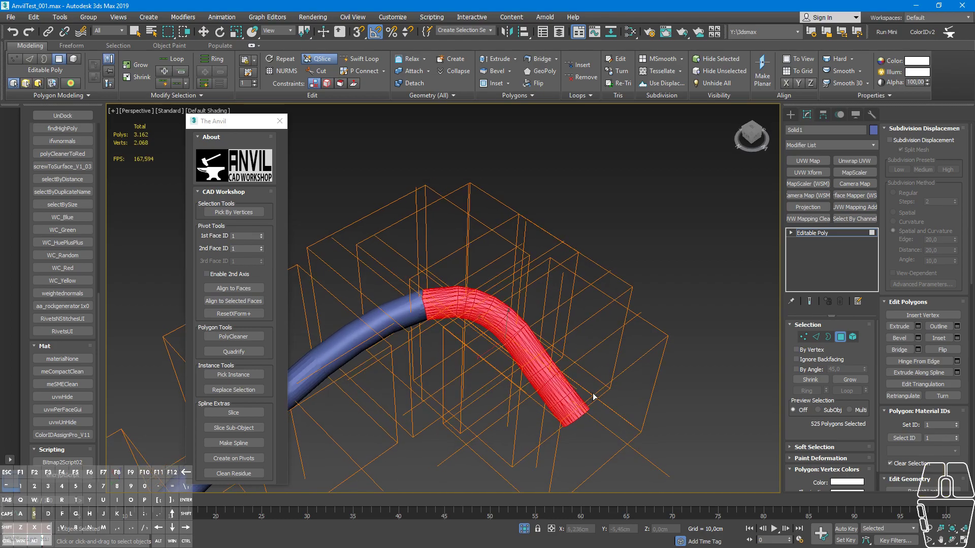
{"action": "left_click", "coordinate": [596, 396]}
{"action": "left_click", "coordinate": [544, 437]}
{"action": "left_click", "coordinate": [536, 417]}
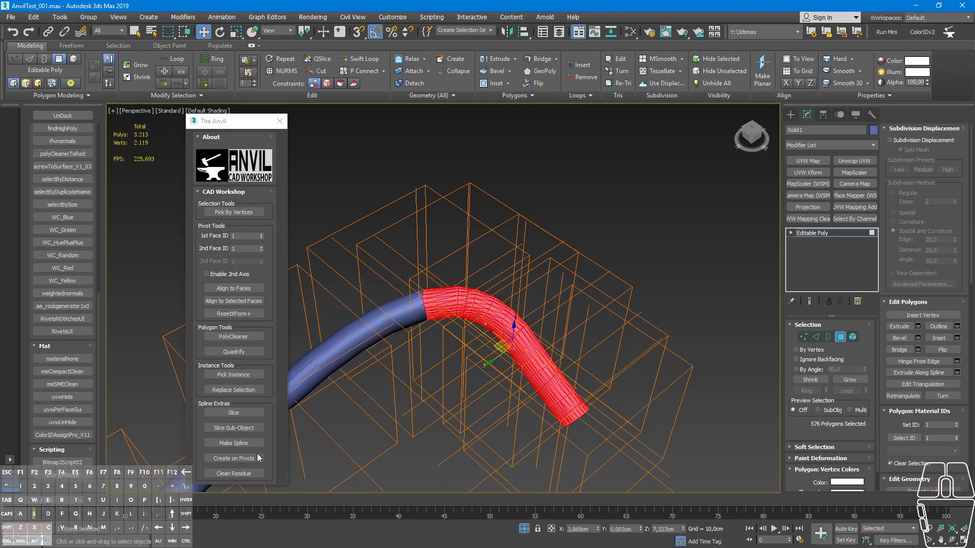
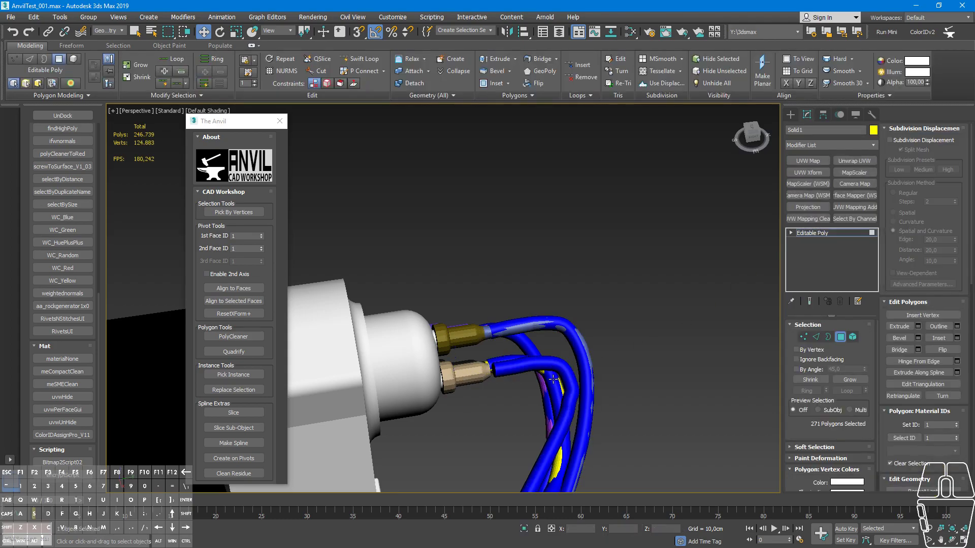
- Convert the hoses into renderable splines and edit NewSpline_003 at vertex level to check its start vertex
{"action": "left_click", "coordinate": [843, 237]}
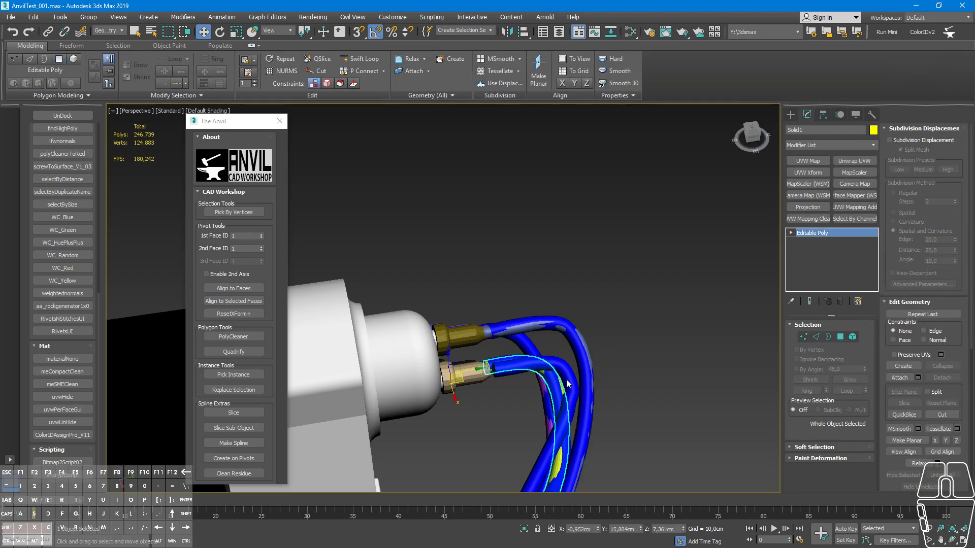
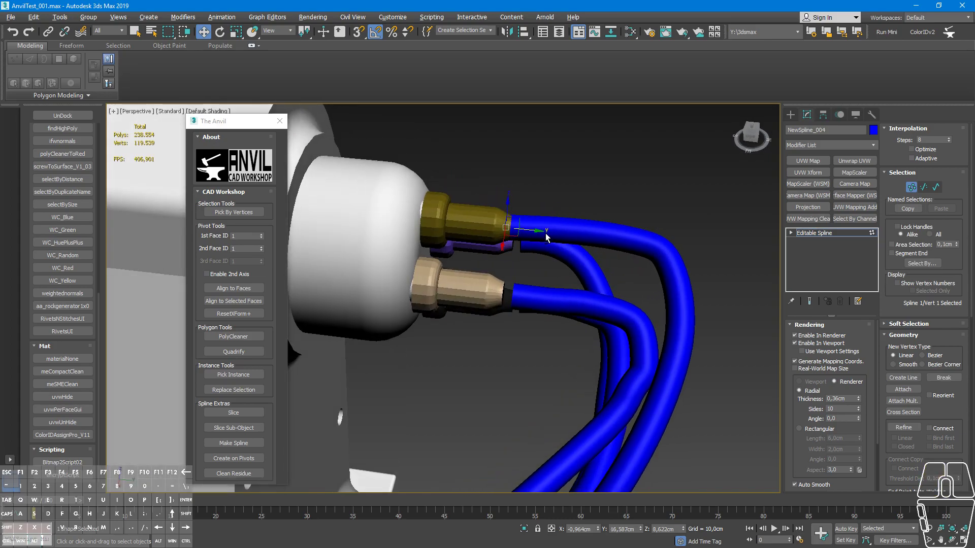
{"action": "left_click", "coordinate": [844, 235]}
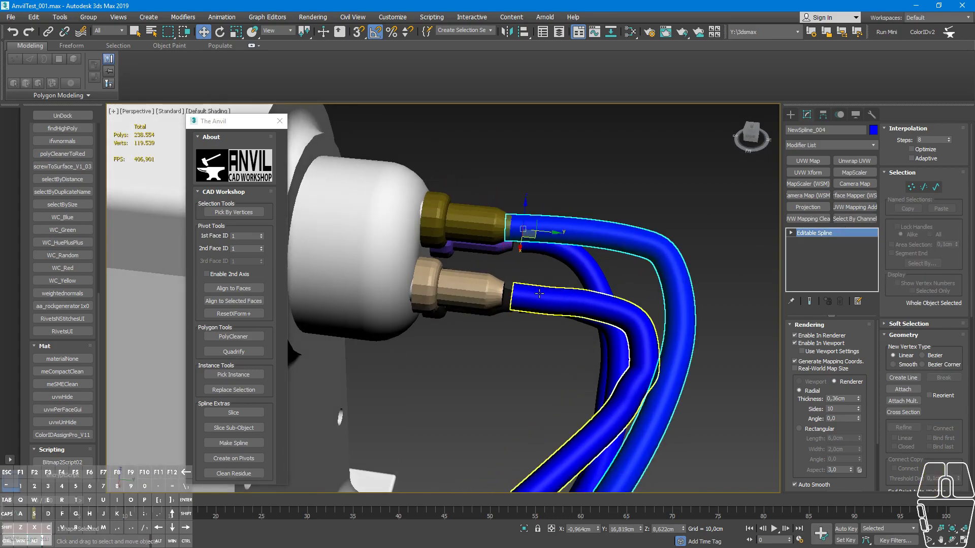
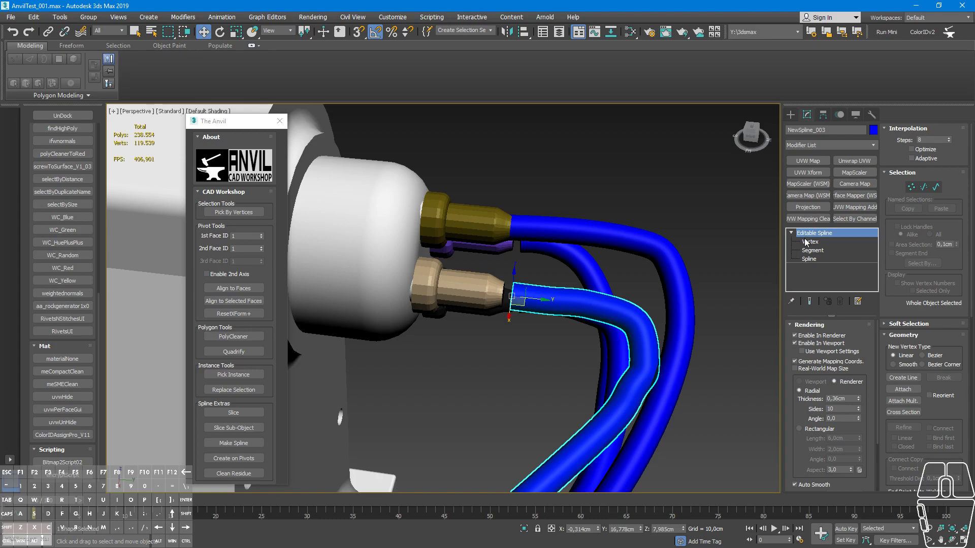
{"action": "left_click", "coordinate": [810, 244]}
{"action": "left_click_drag", "start_coordinate": [542, 282], "coordinate": [463, 334]}
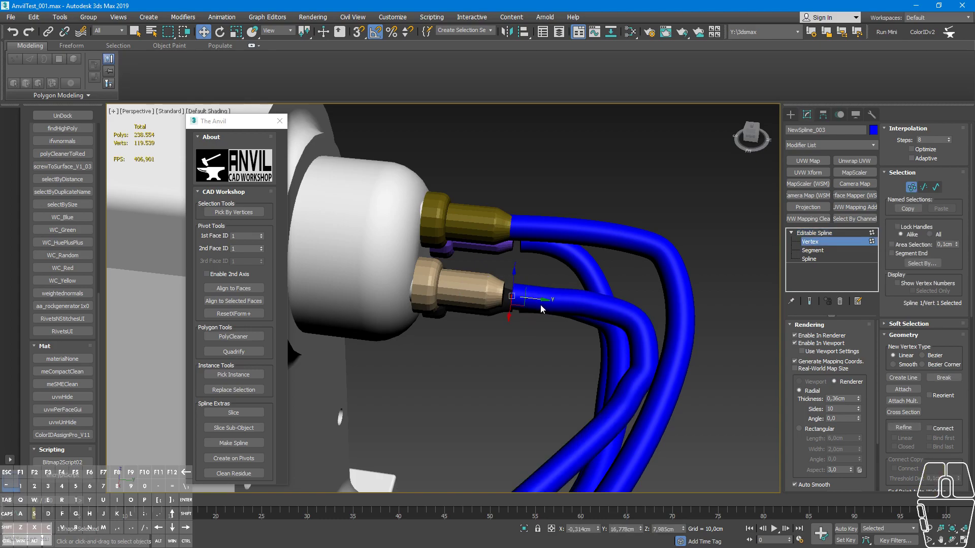